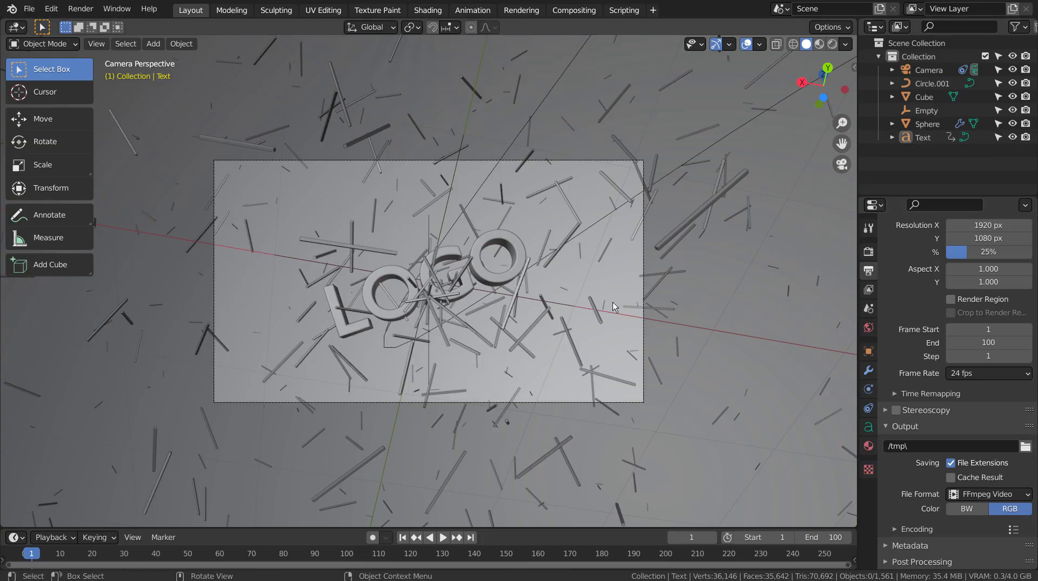
Play the animation in Rendered shading with the Empty and Circle.001 path hidden
left_click(442, 537)
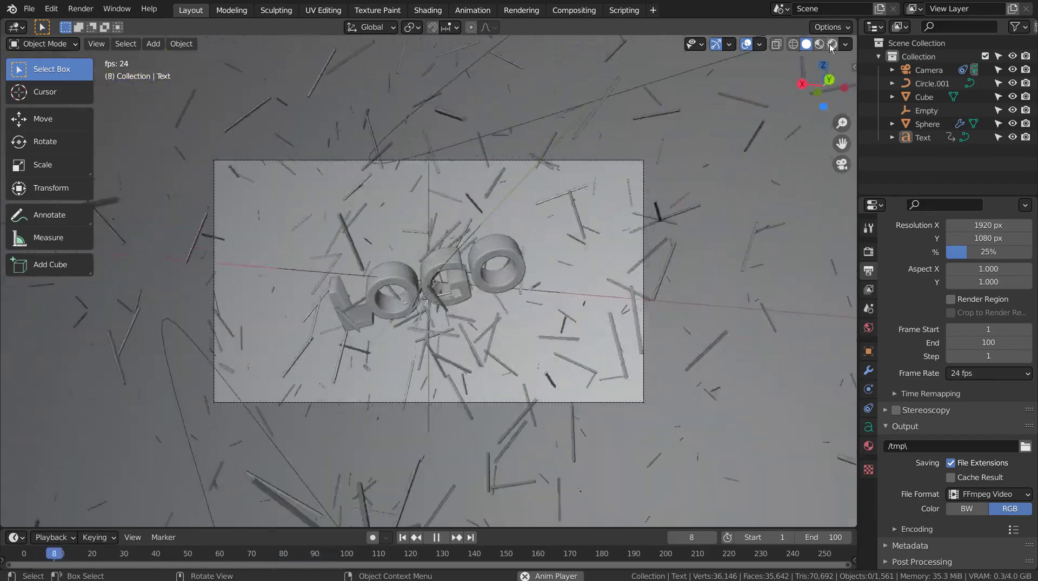
left_click(830, 46)
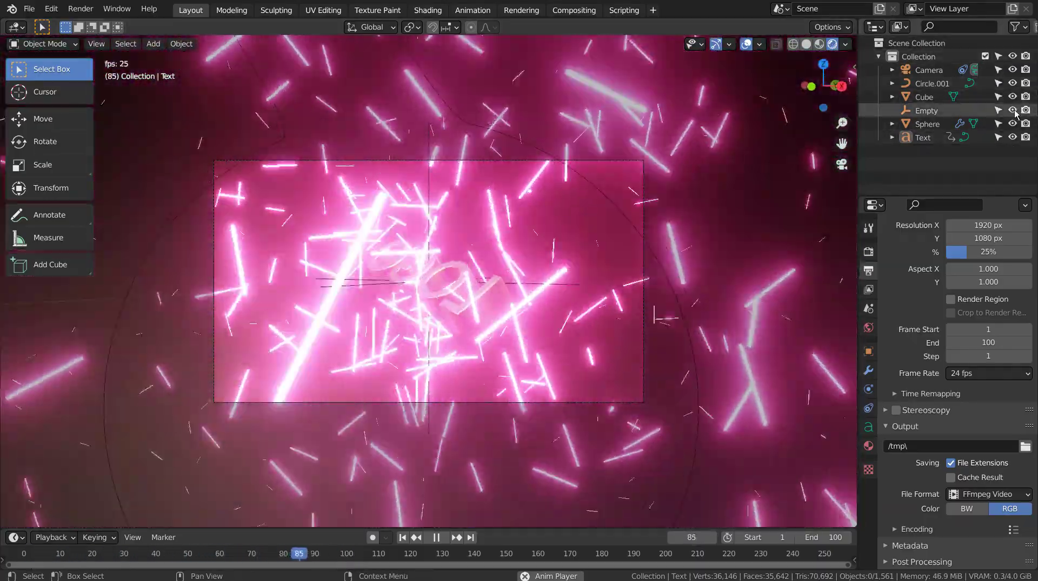
left_click(1015, 113)
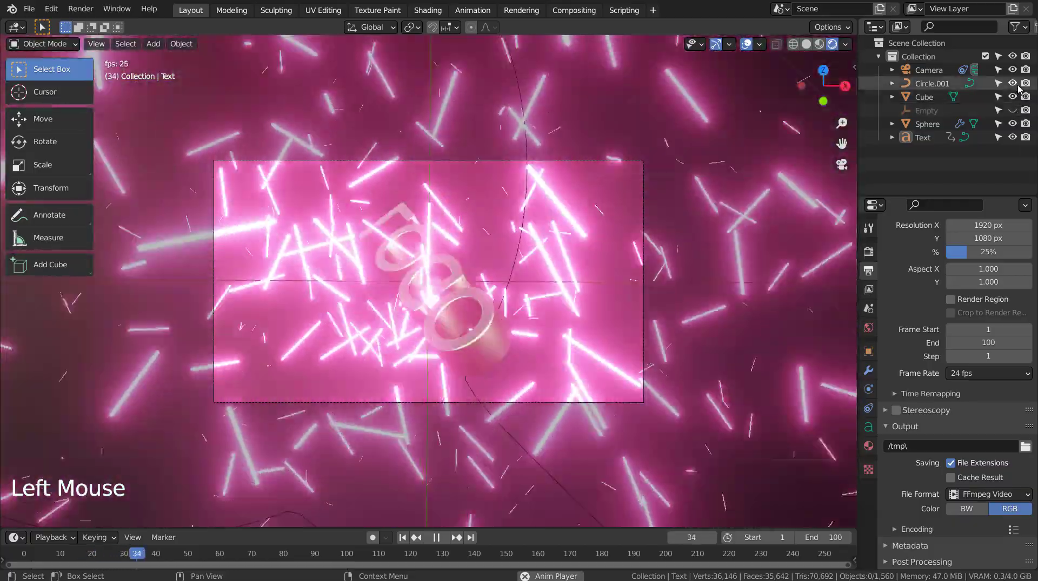
left_click(1017, 87)
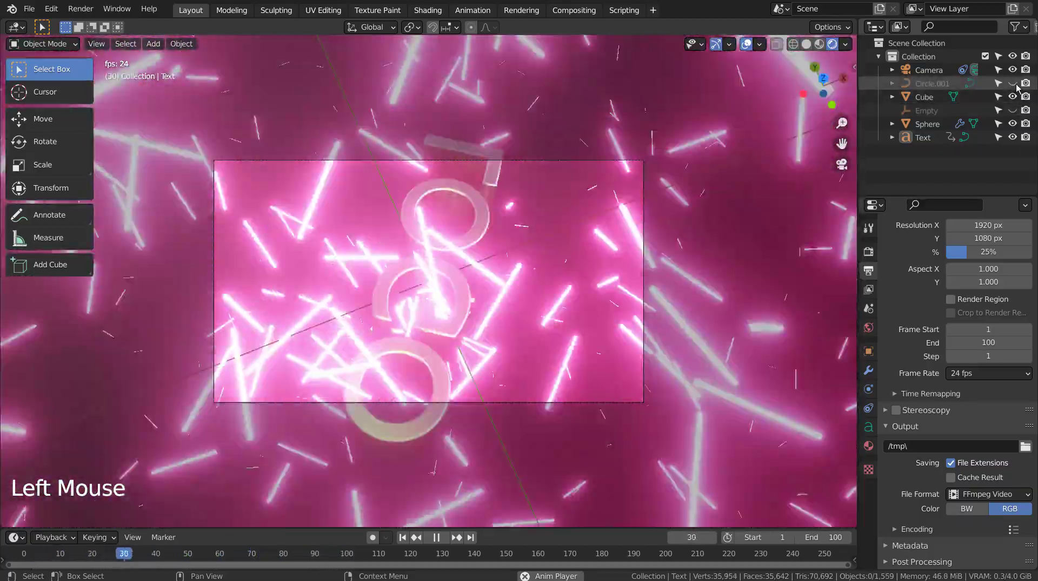
Watch it in a maximised viewport, then stop playback and rewind to frame 1
key("ctrl+space")
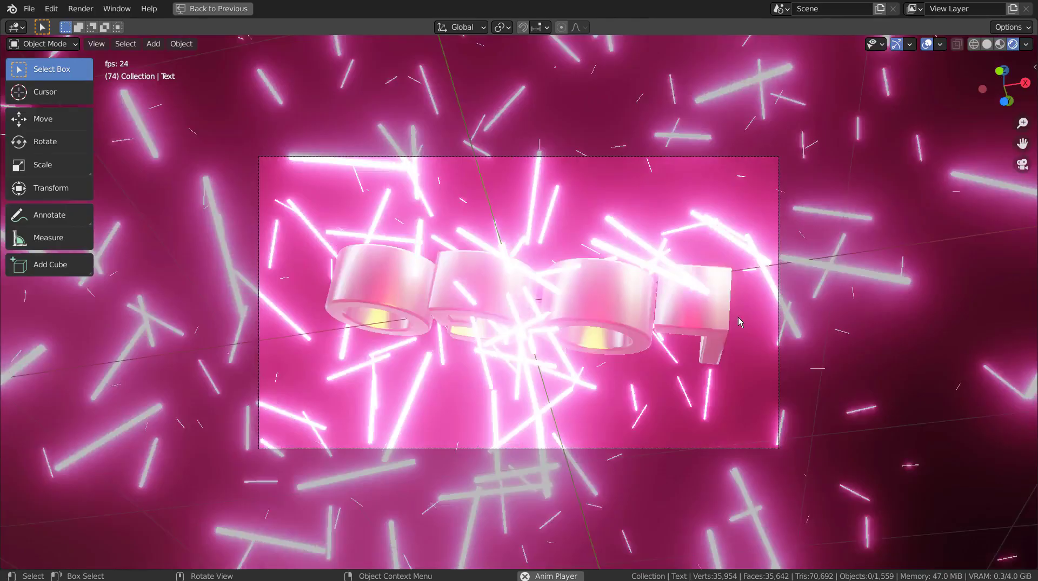
key("ctrl+space")
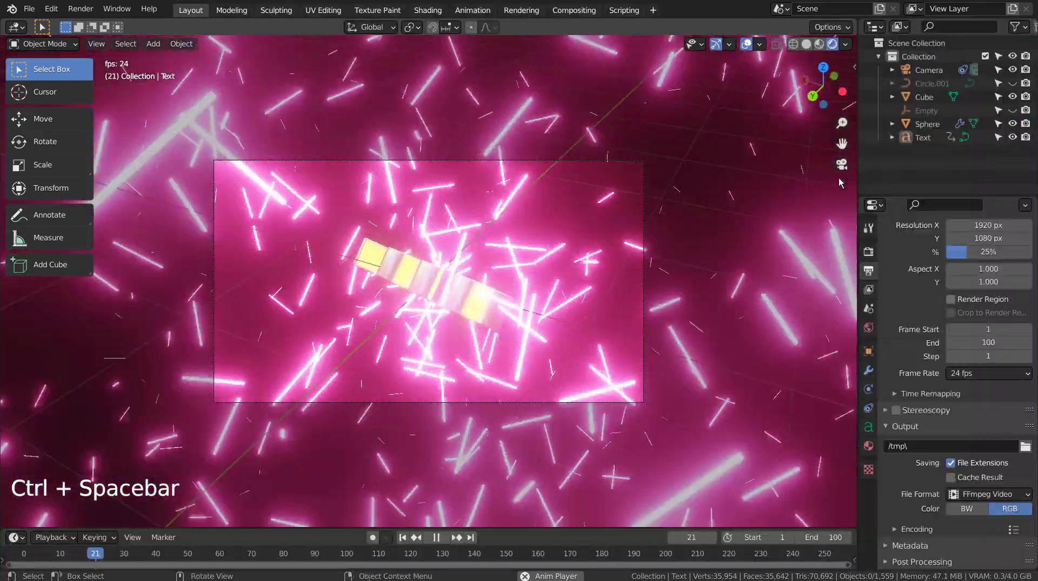
left_click(436, 539)
left_click(403, 540)
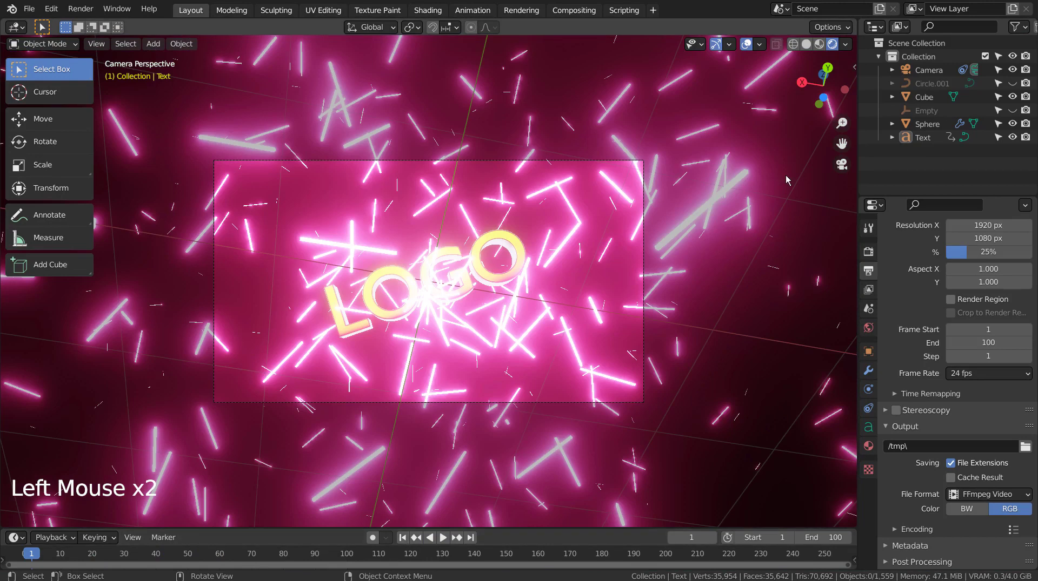
Move Circle.001 through Text into a new 'Collection 2' and hide that collection
left_click(1011, 110)
left_click(1015, 90)
left_click(943, 83)
left_click(920, 137)
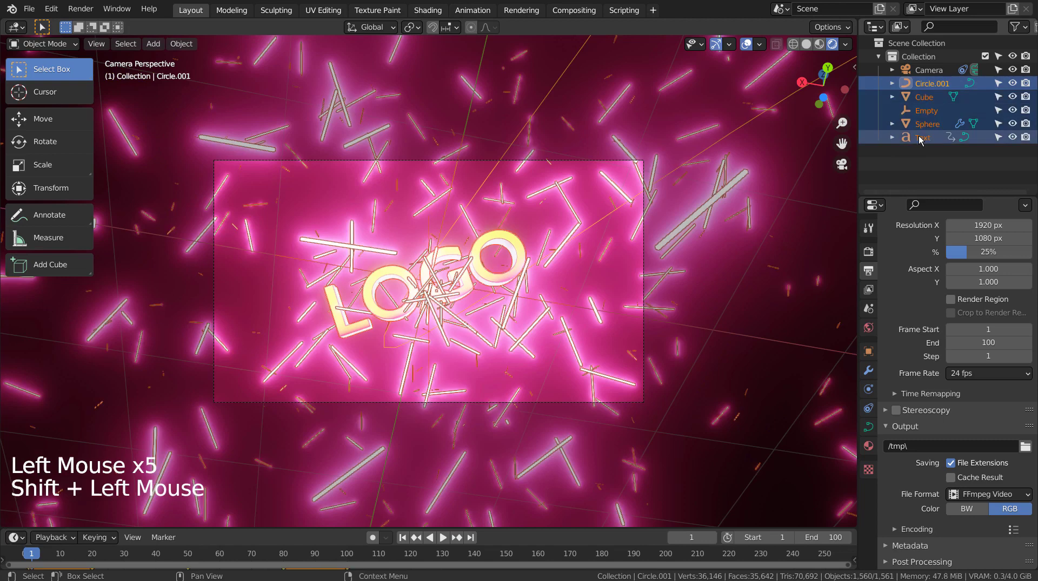
key("m")
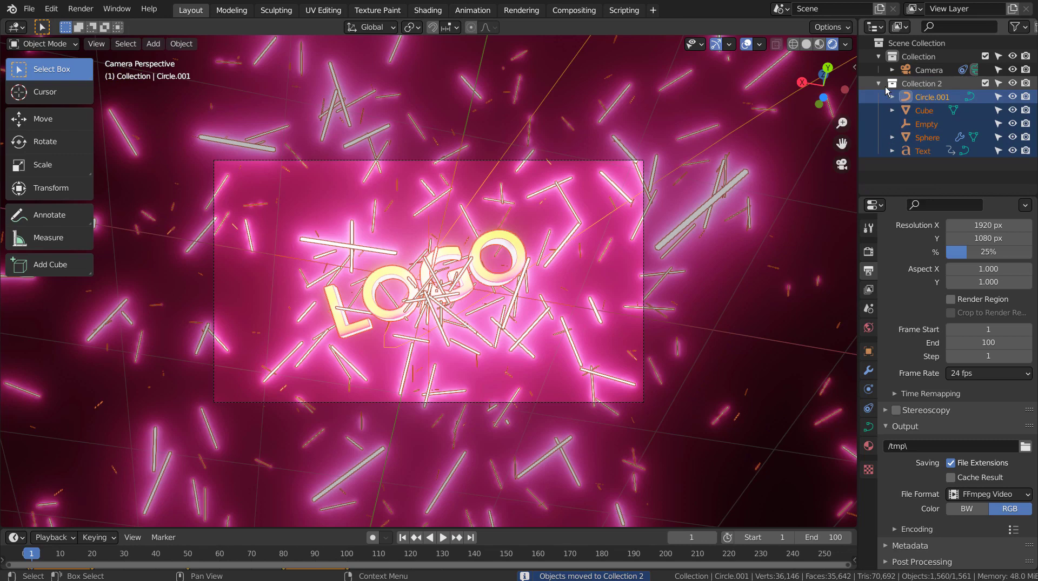
left_click(882, 88)
left_click(1015, 85)
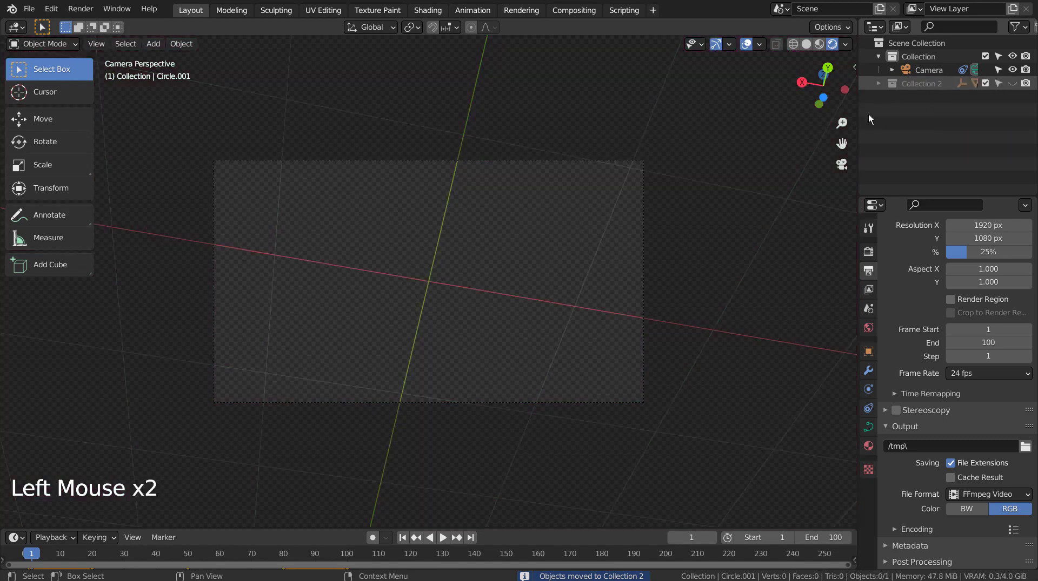
From front view, add a cube and scale it into a small thin stick stretched along X
left_click(556, 210)
key("KP_1")
left_click(557, 210)
key("shift+a")
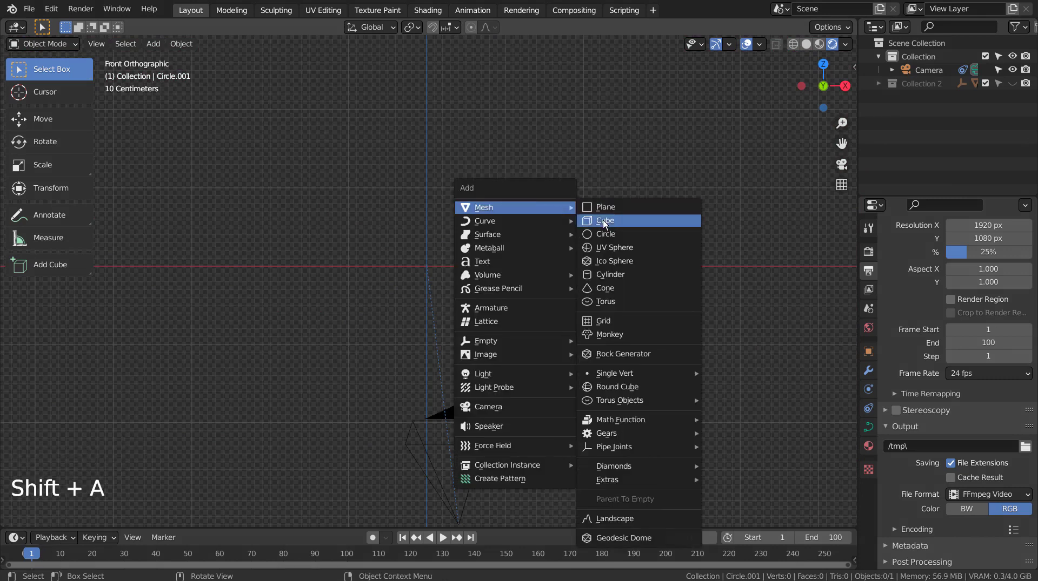
key("s")
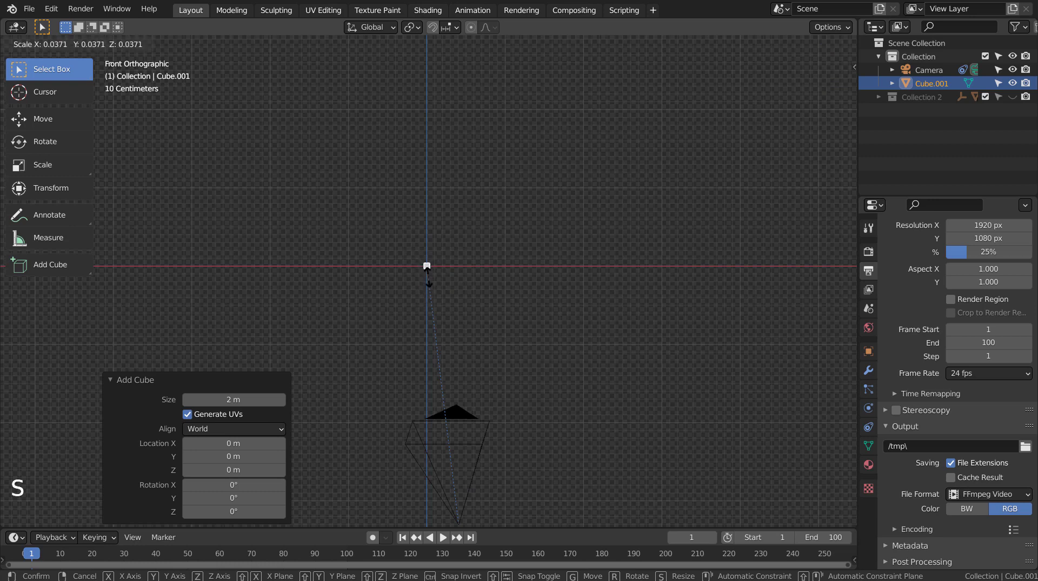
key("s")
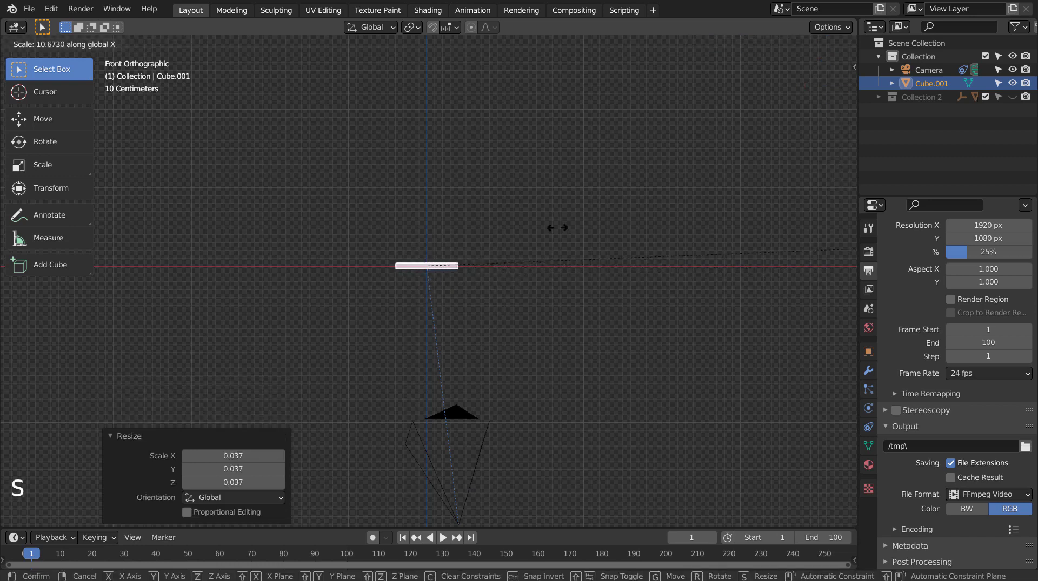
key("s")
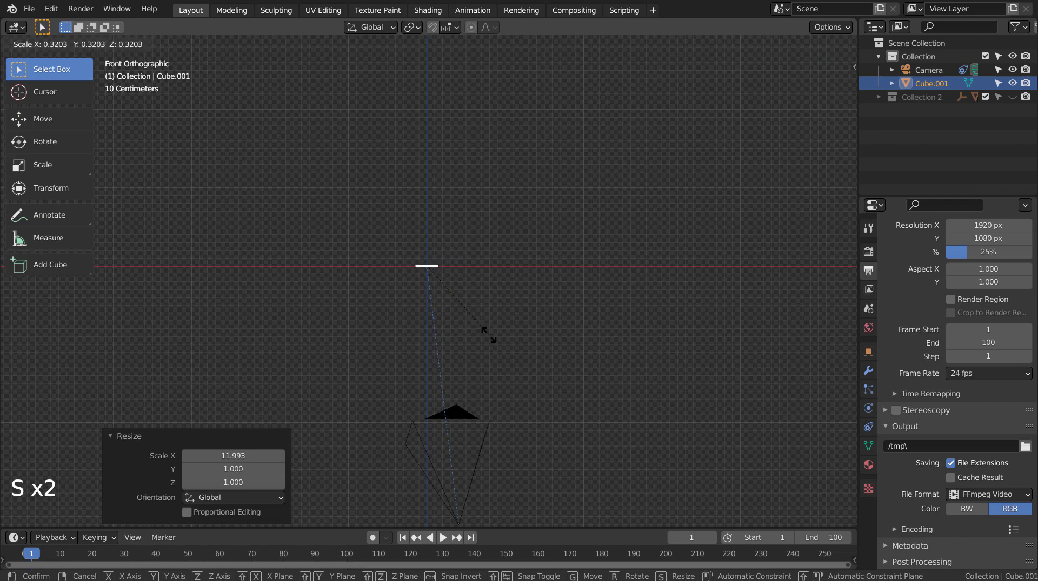
middle_click(495, 328)
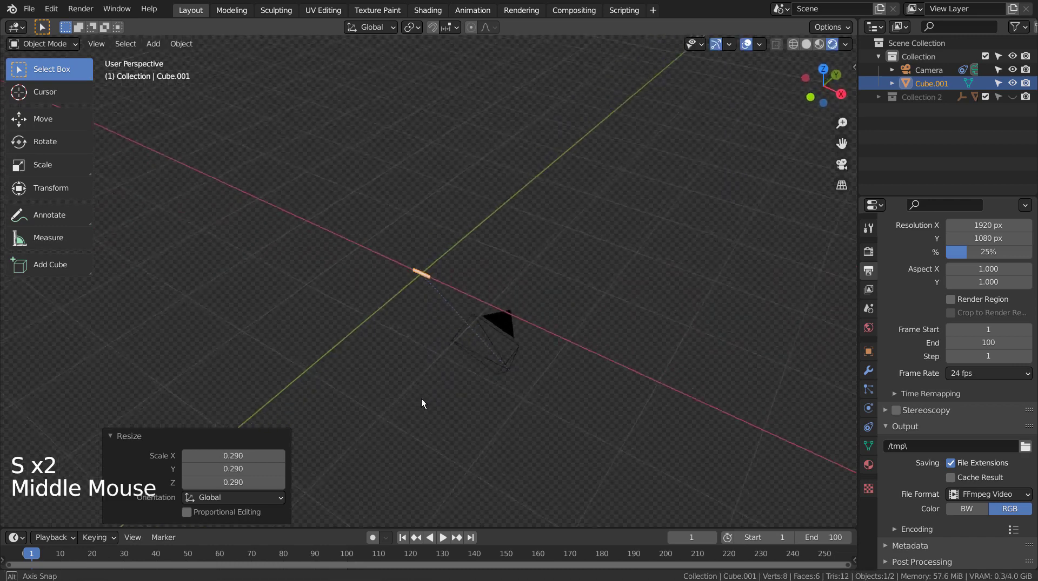
Add a UV sphere with a Subdivision modifier and smooth shading
key("shift+a")
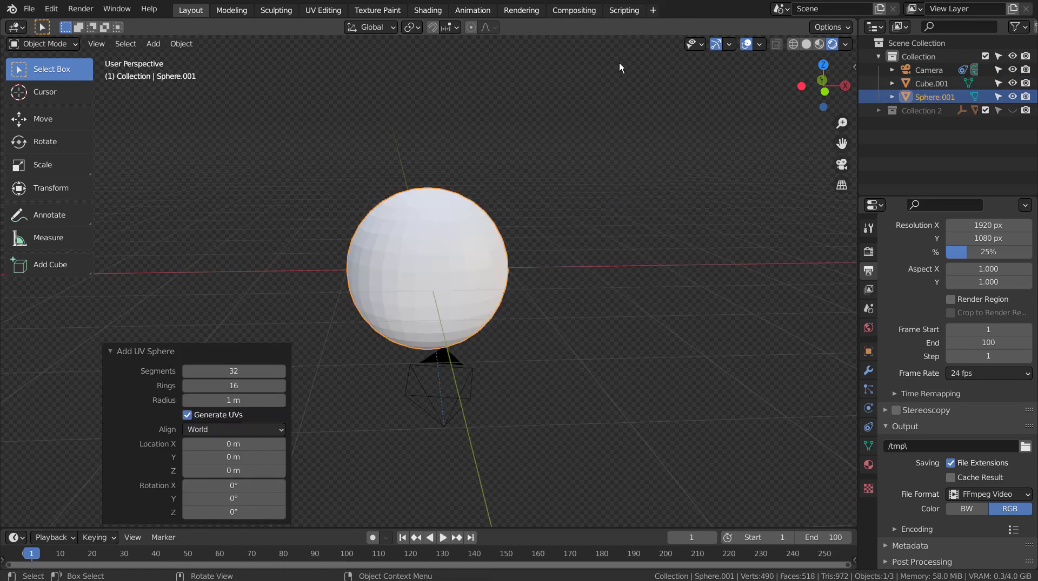
middle_click(619, 271)
middle_click(520, 314)
key("ctrl+3")
right_click(485, 255)
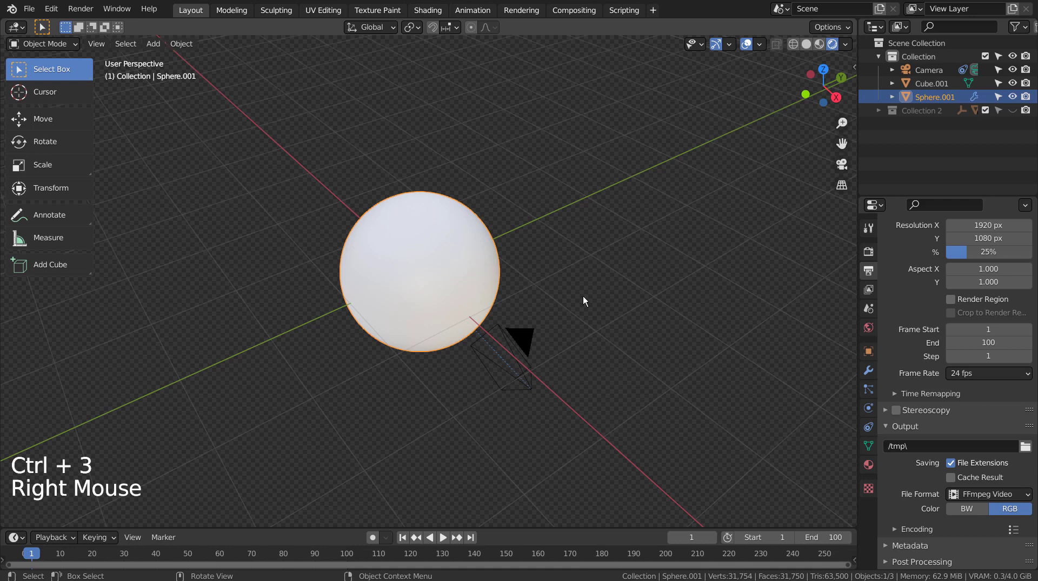
Scale the sphere up so it surrounds the stick and the camera
scroll("up", 3)
middle_click(584, 299)
left_click(575, 278)
scroll("down", 3)
scroll("down", 3)
key("s")
scroll("up", 3)
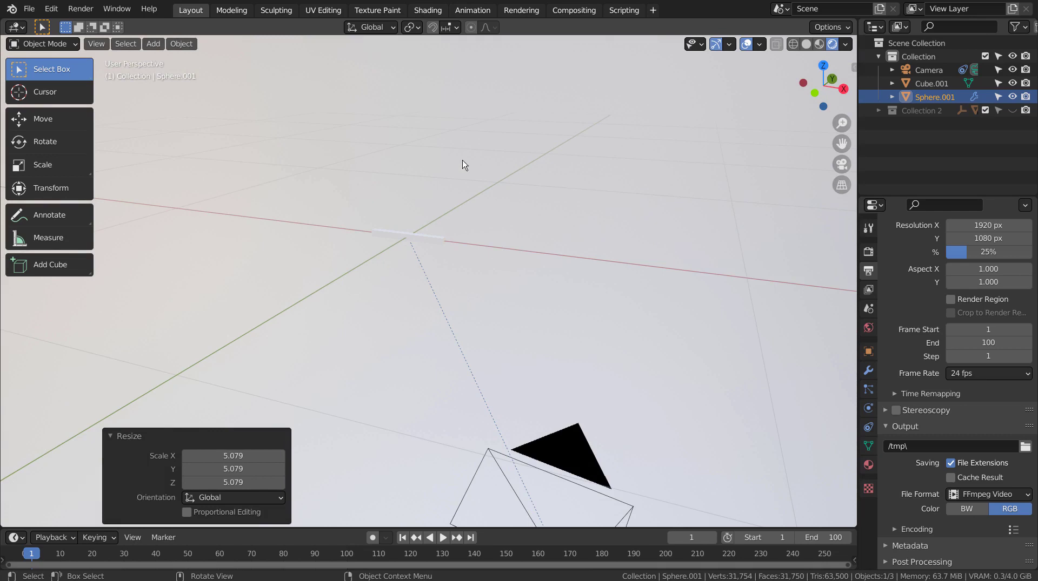
Give Sphere.001 a new material with black Base Color, then make Cube.001 active
left_click(695, 171)
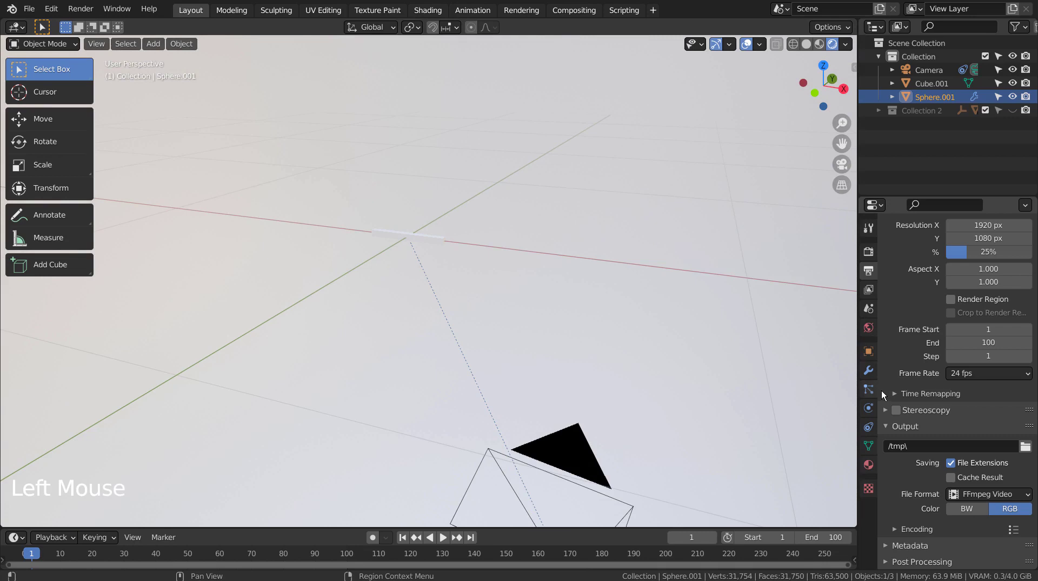
left_click(865, 469)
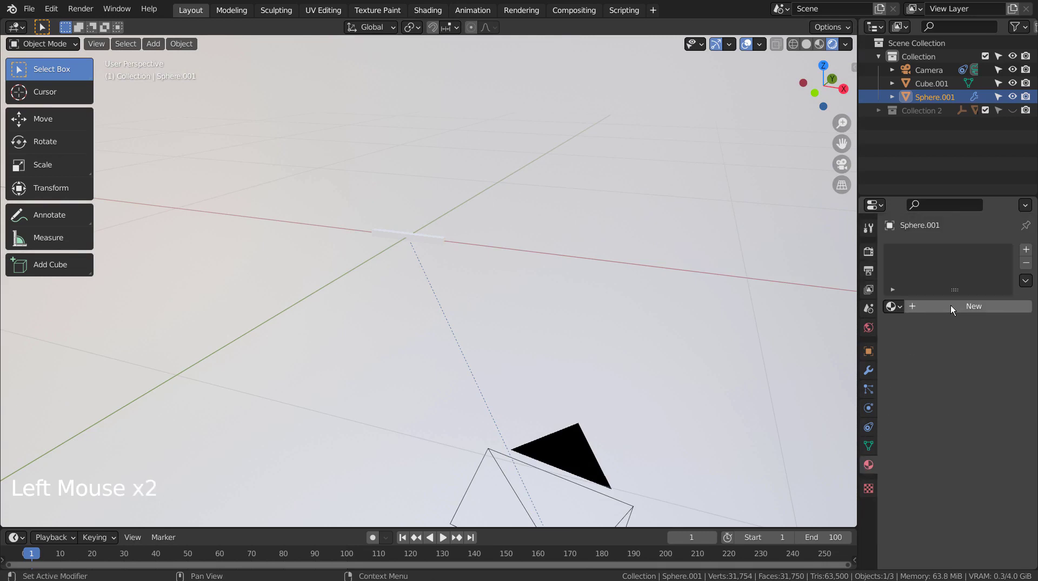
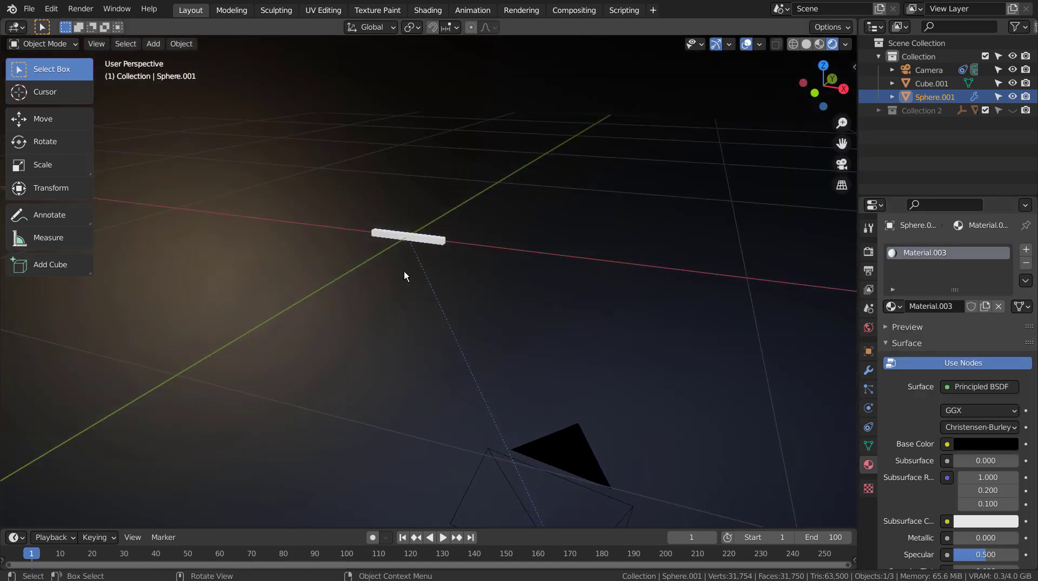
left_click(419, 242)
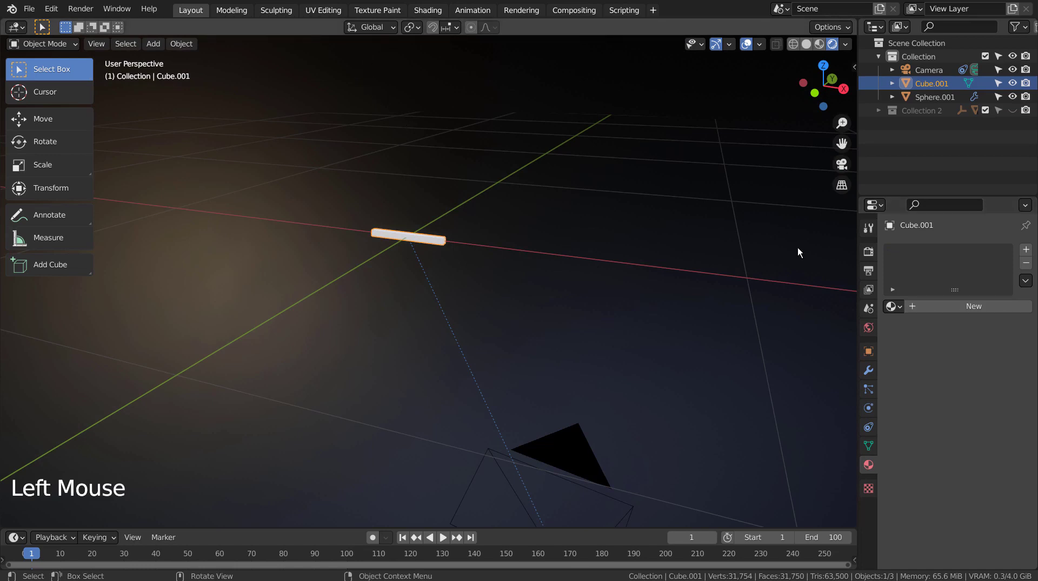
left_click(901, 311)
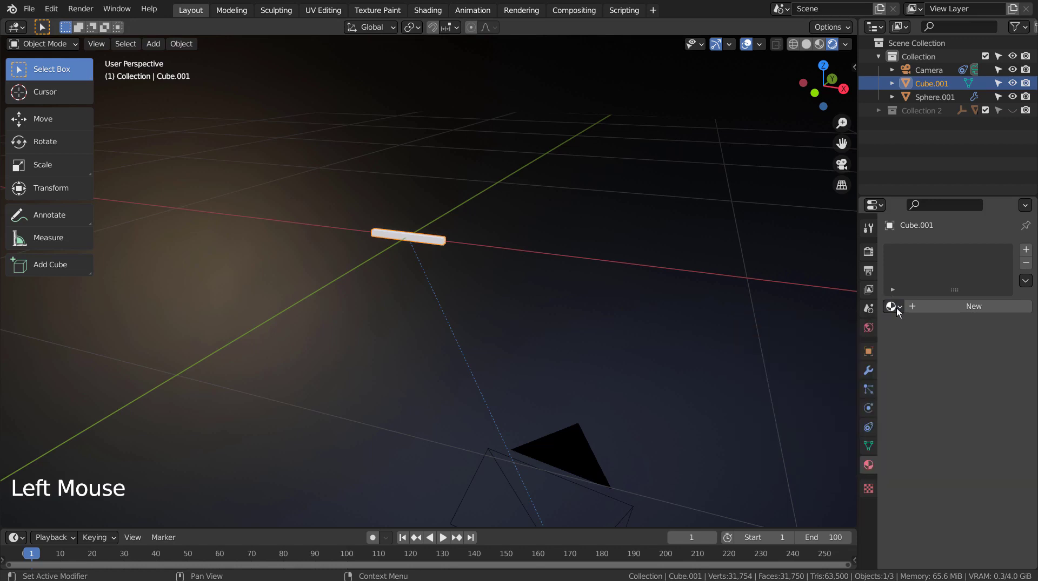
Assign the existing pink emission 'Material' to Cube.001 and enable Bloom in Eevee
left_click(427, 15)
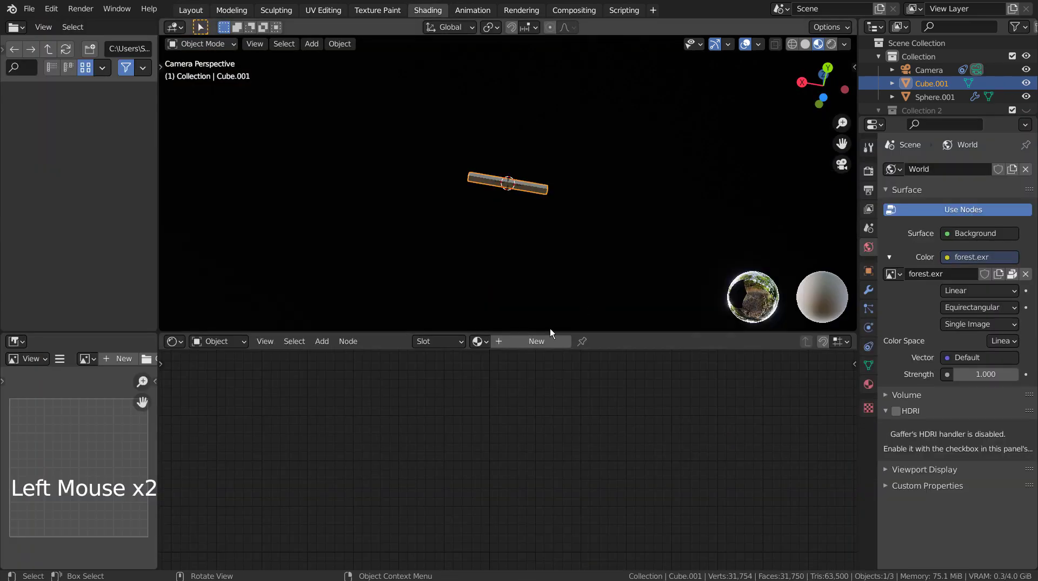
left_click(482, 348)
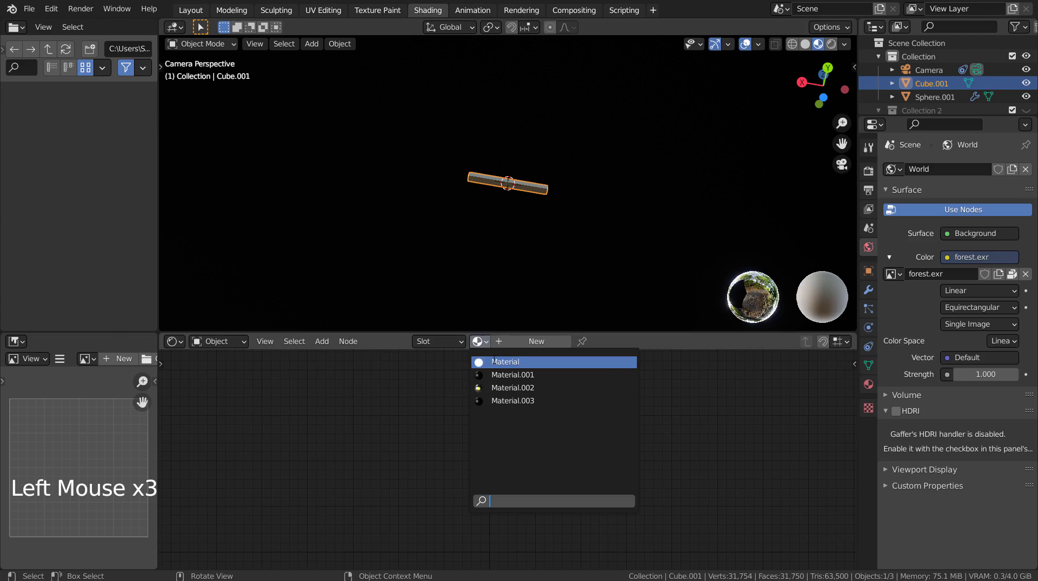
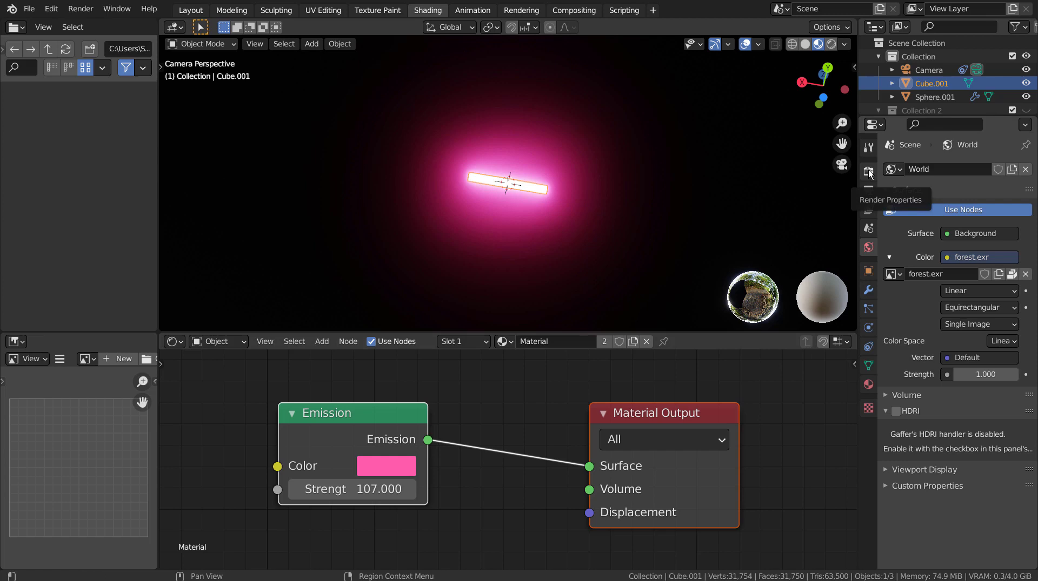
left_click(870, 172)
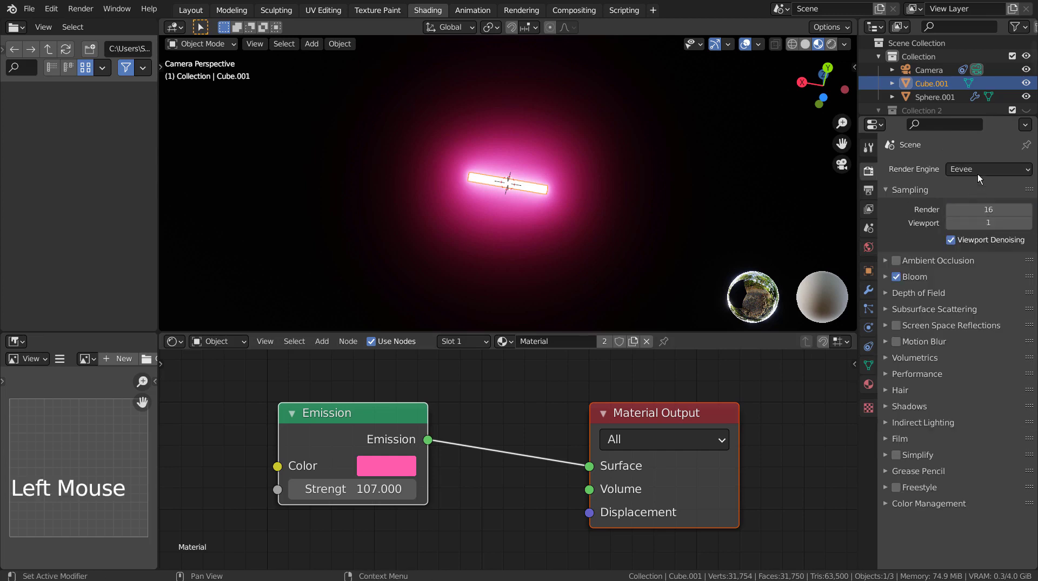
left_click(988, 171)
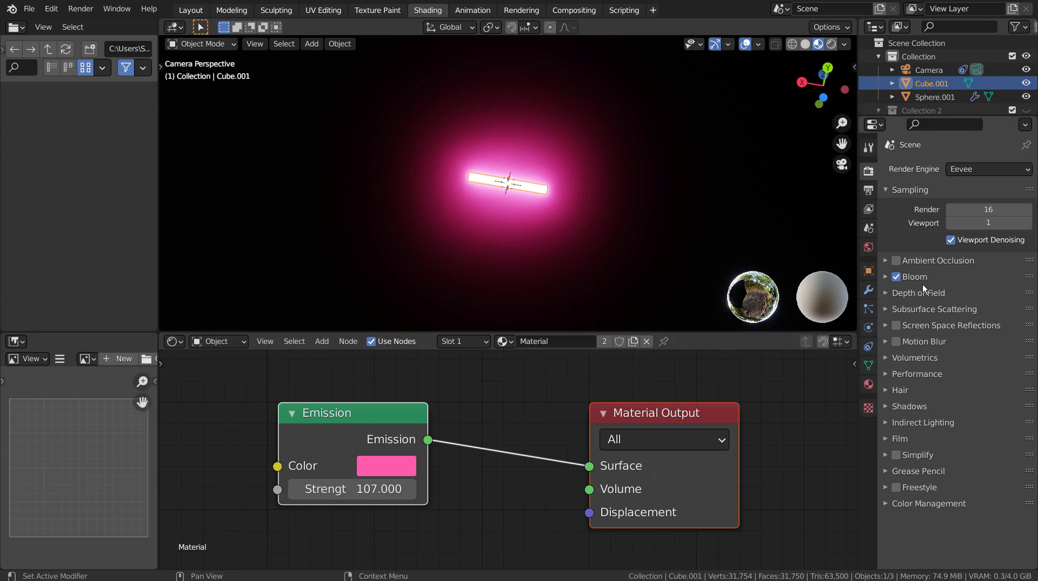
left_click(186, 7)
left_click(706, 243)
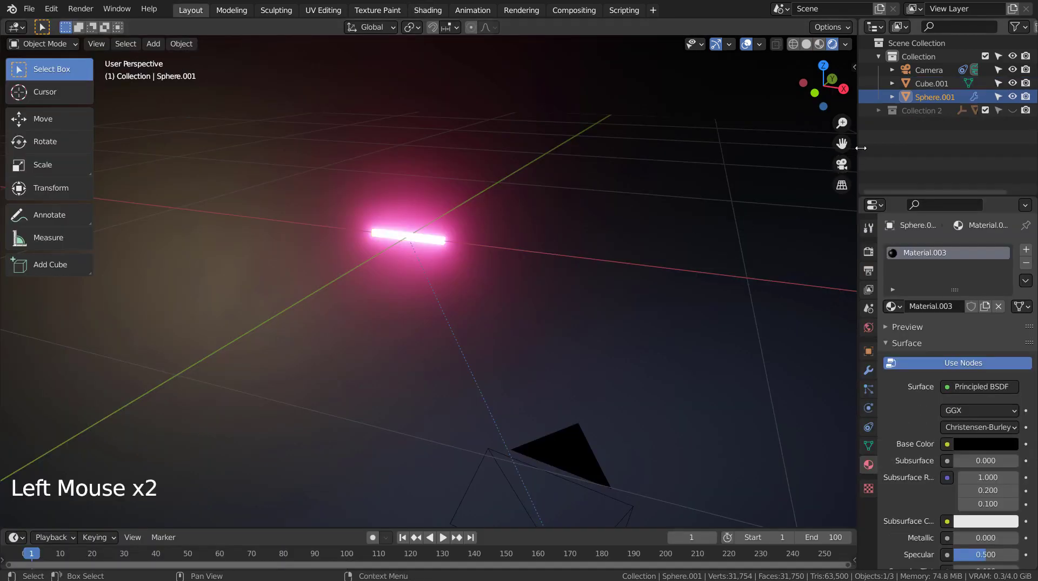
Add a Hair particle system to Sphere.001 emitting from its Volume
left_click(920, 98)
scroll("down", 3)
scroll("down", 3)
left_click(878, 389)
left_click(1031, 250)
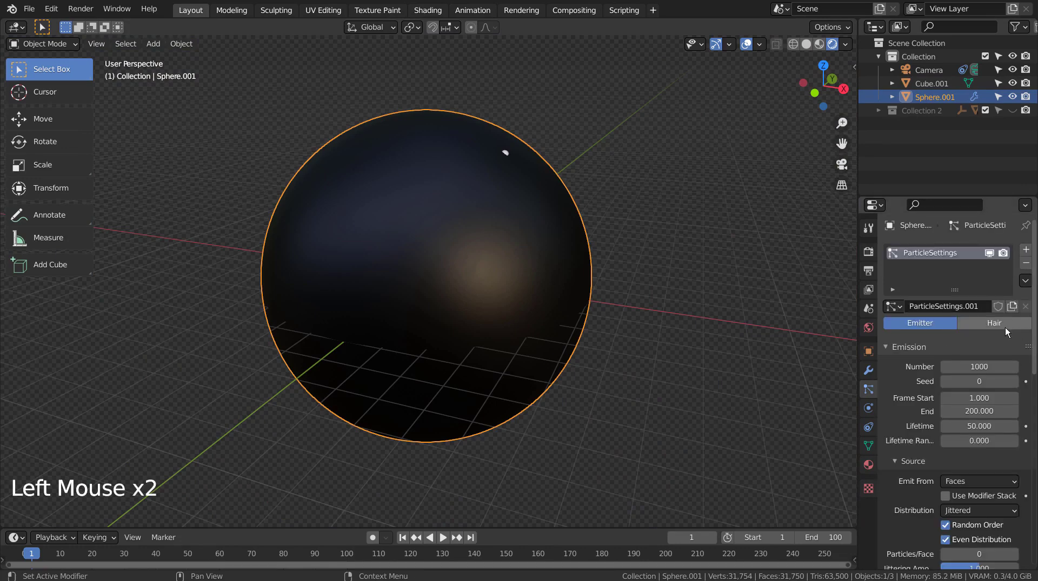
double_click(994, 326)
scroll("down", 3)
scroll("down", 3)
left_click(981, 357)
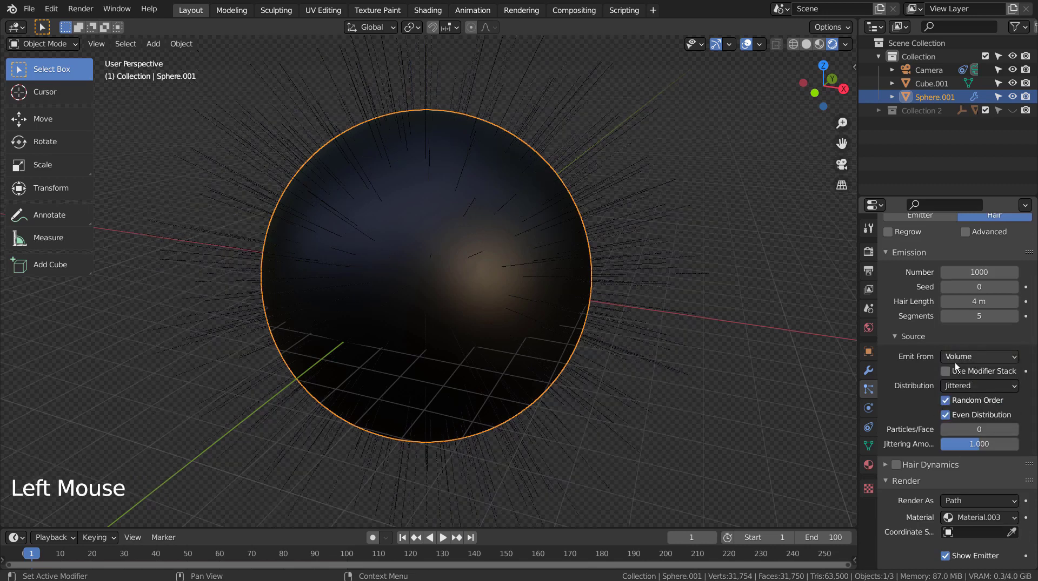
Render the particles as Object using Cube.001 and hide the original stick
scroll("up", 3)
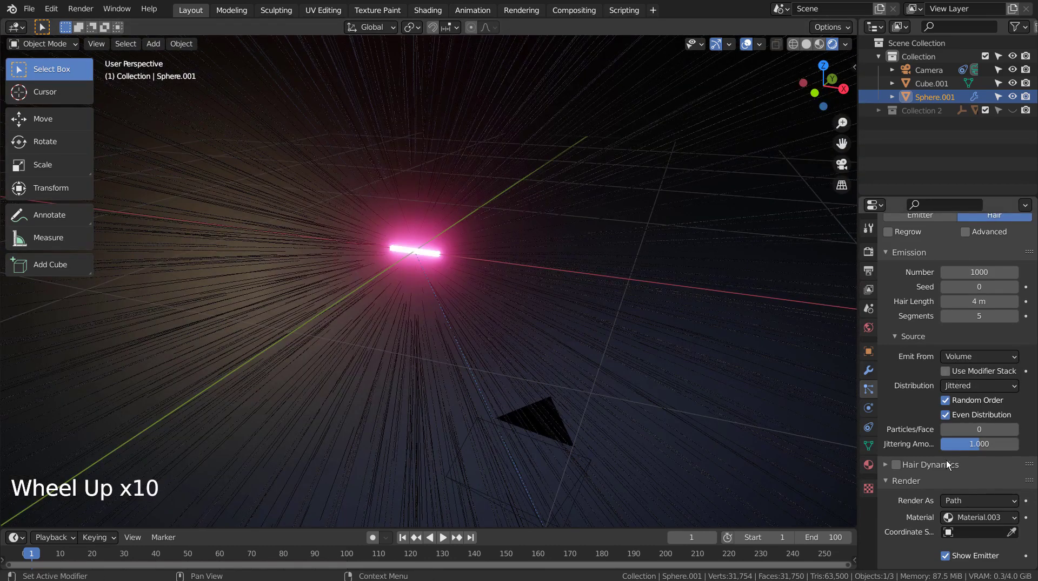
left_click(968, 505)
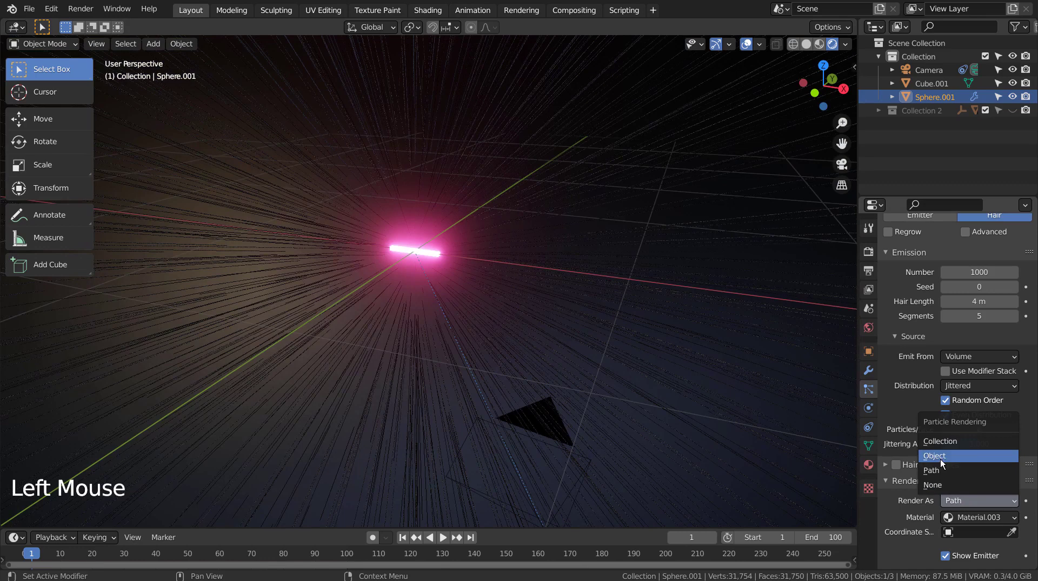
scroll("down", 3)
scroll("down", 3)
left_click(956, 450)
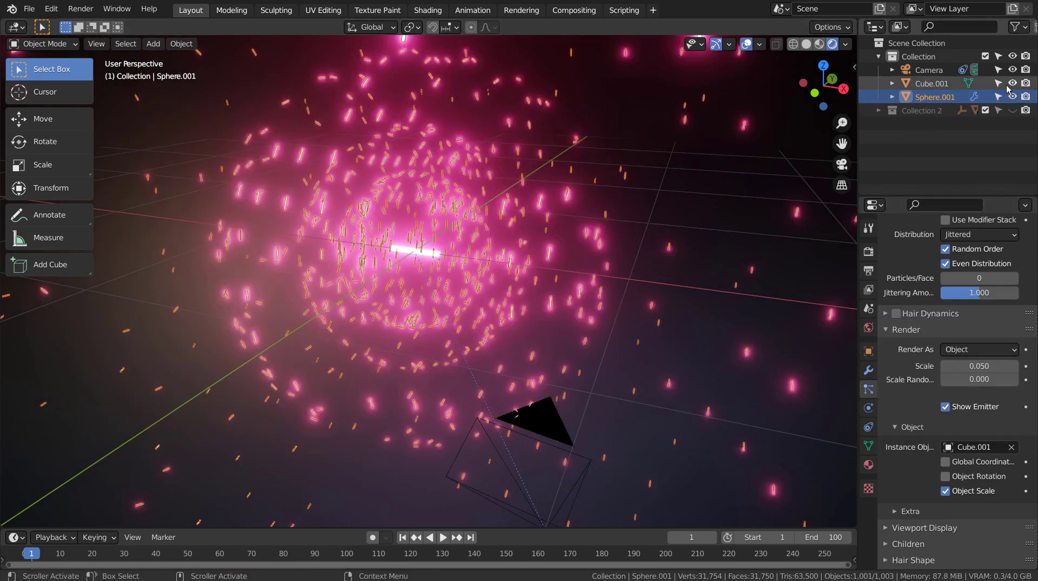
left_click(1011, 87)
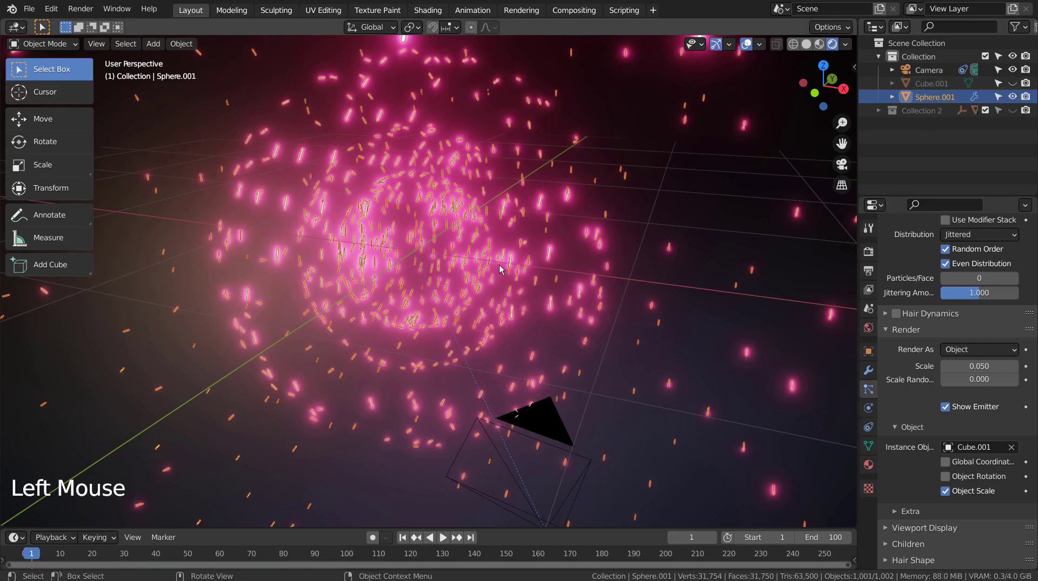
Set the particle object scale to 0.092
scroll("up", 3)
scroll("down", 3)
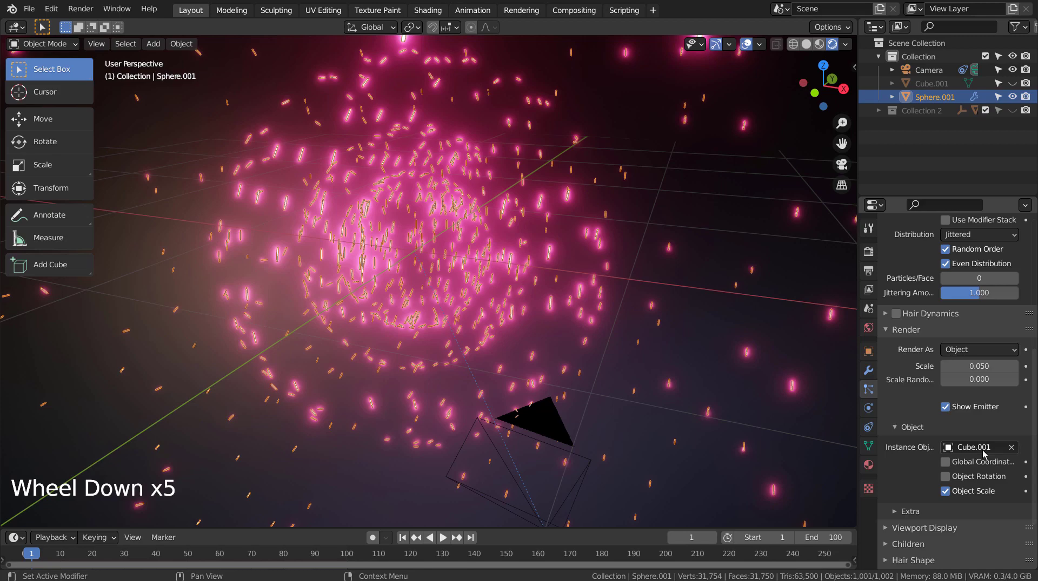
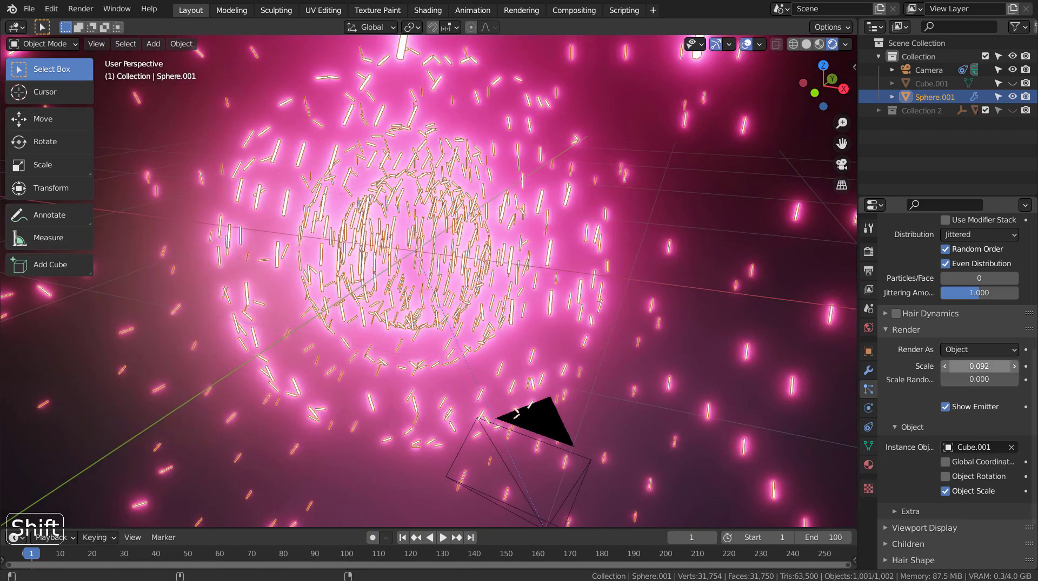
scroll("up", 3)
scroll("up", 3)
left_click(952, 357)
left_click(952, 357)
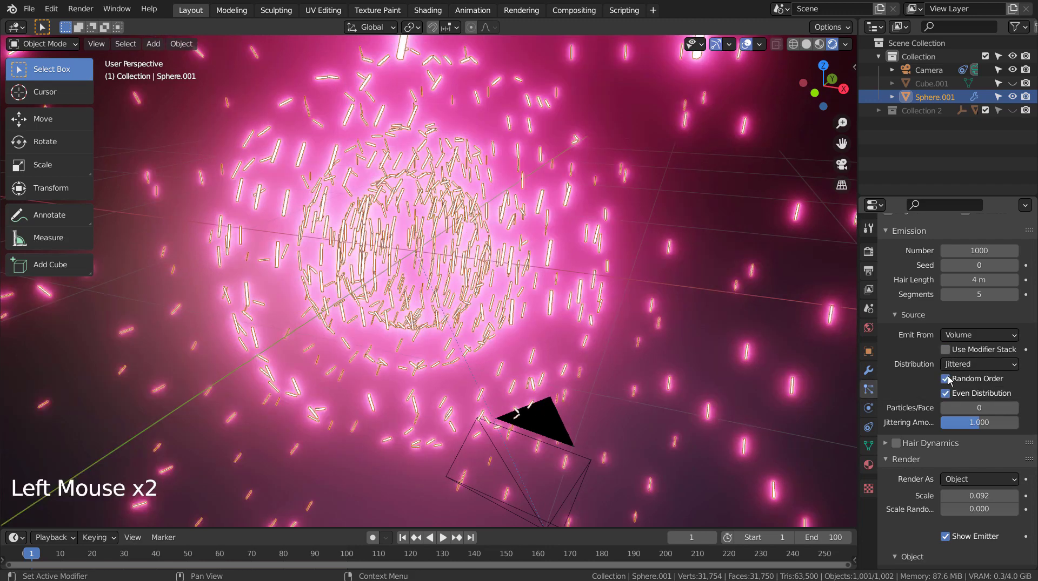
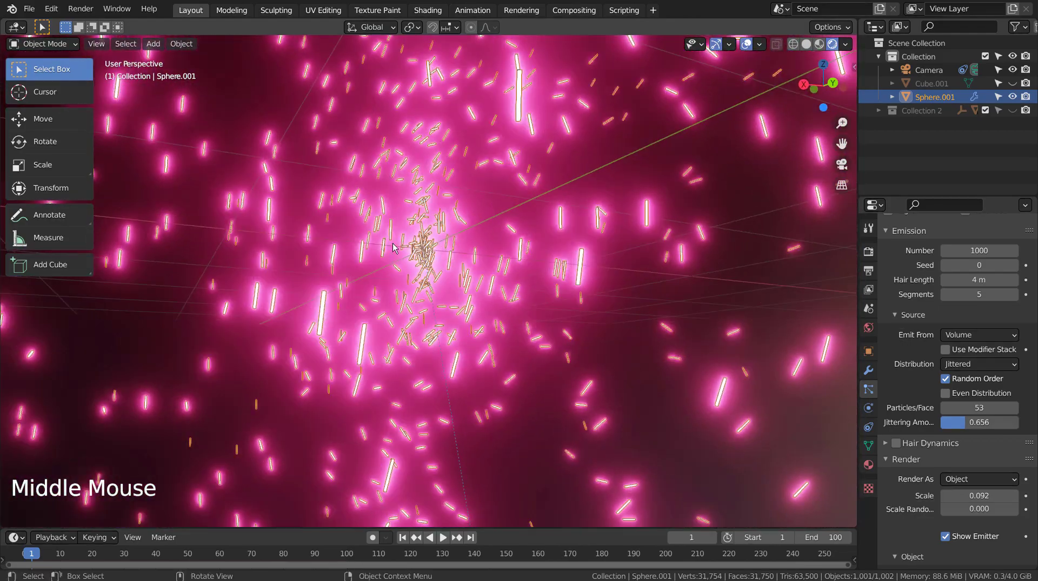
Enable particle Rotation with Normal orientation axis, Randomize 1.0 and Randomize Phase 1.671
scroll("up", 3)
left_click(975, 346)
scroll("up", 3)
scroll("down", 3)
scroll("down", 3)
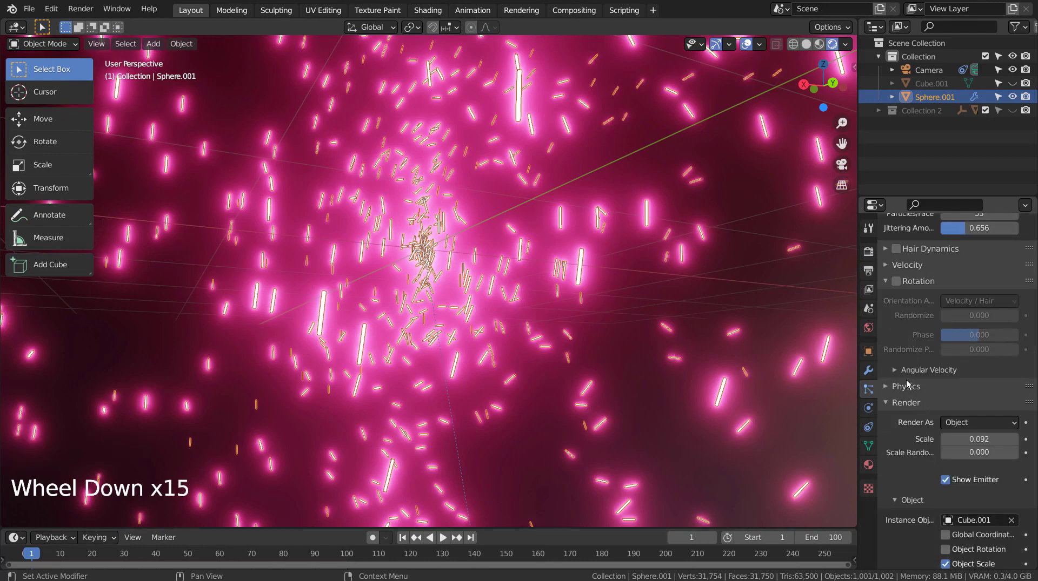
left_click(897, 286)
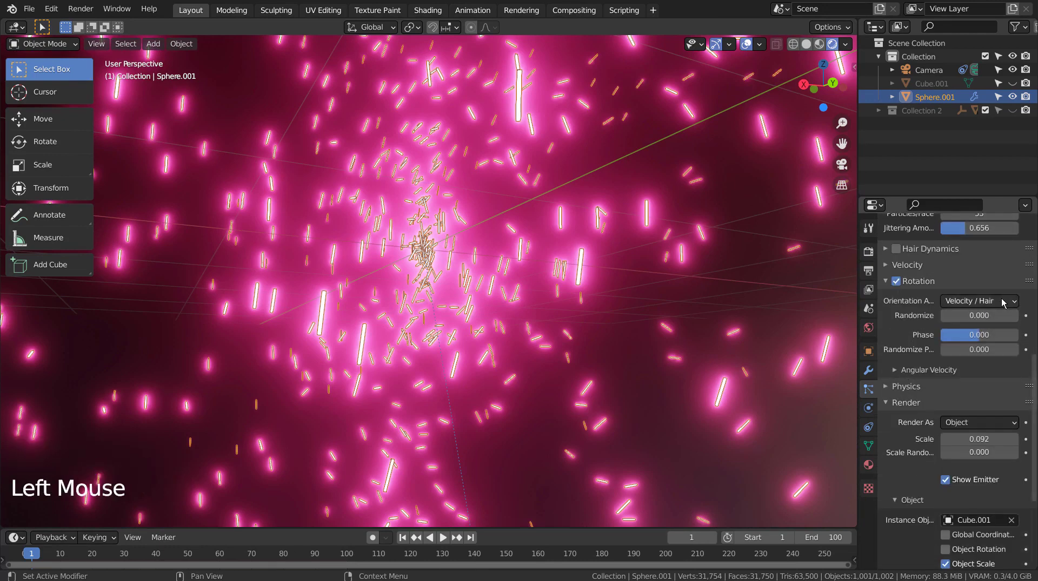
left_click(1005, 299)
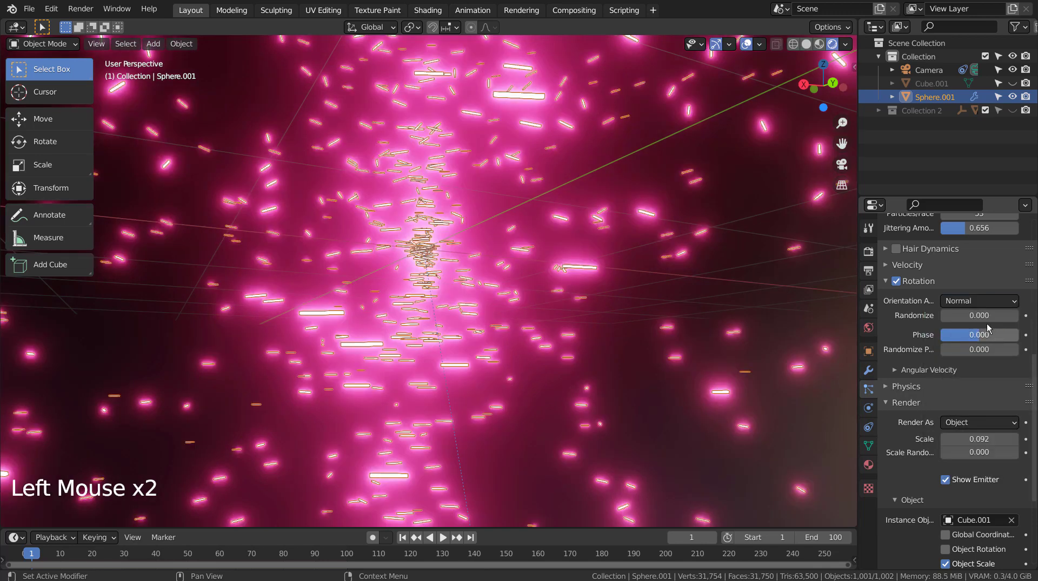
left_click(969, 317)
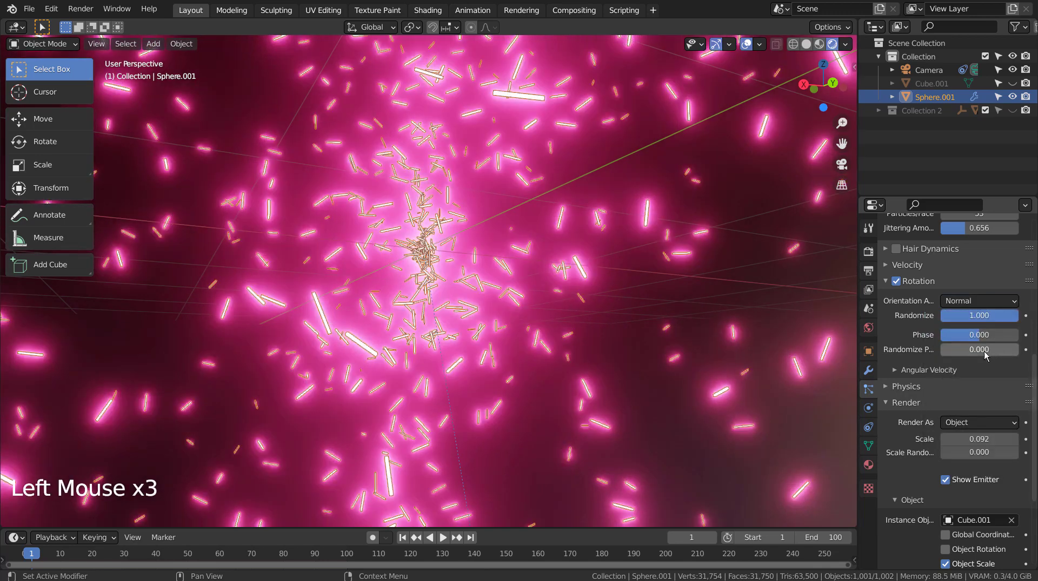
left_click(977, 357)
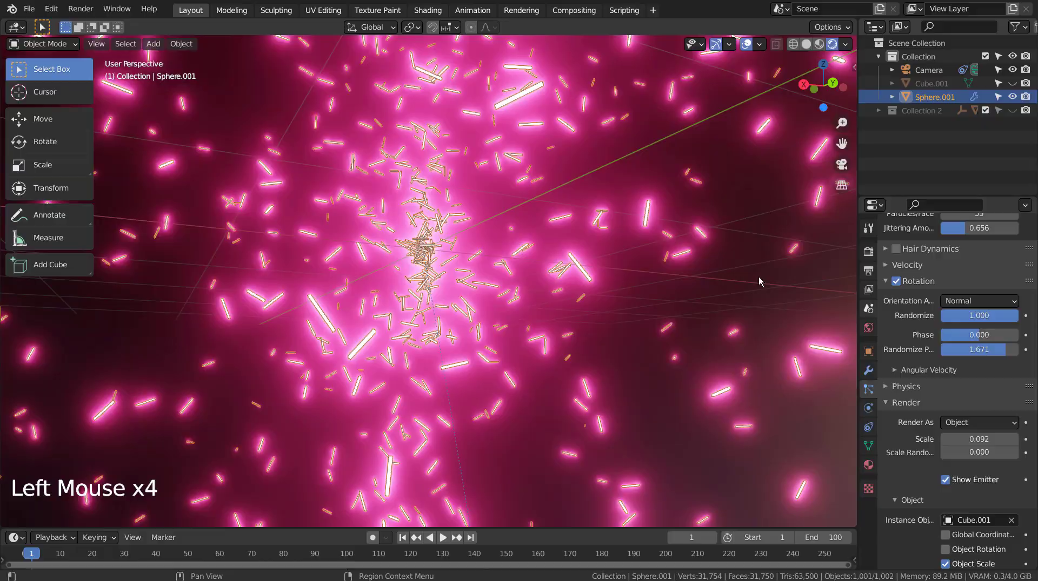
middle_click(698, 305)
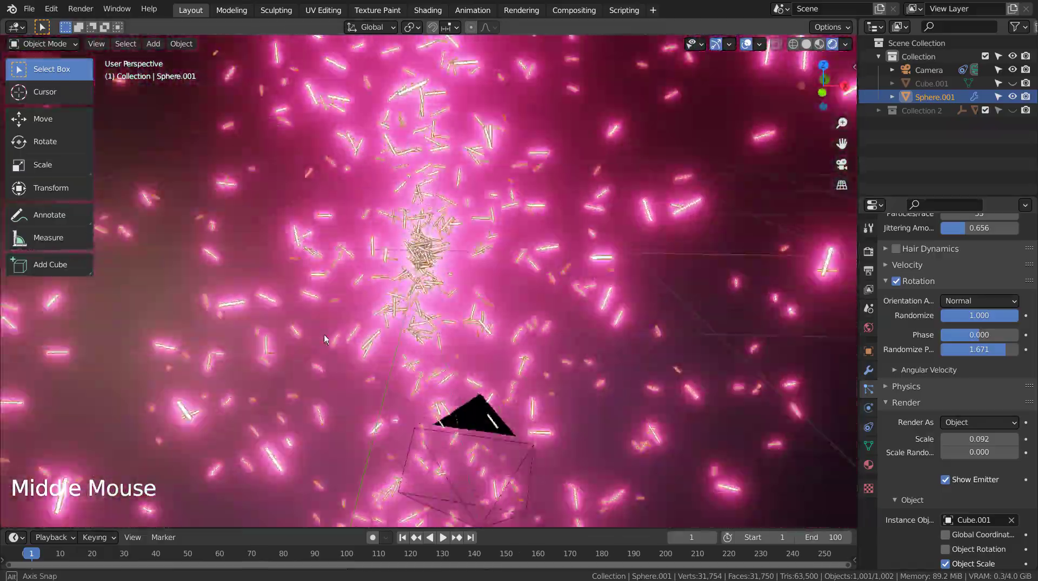
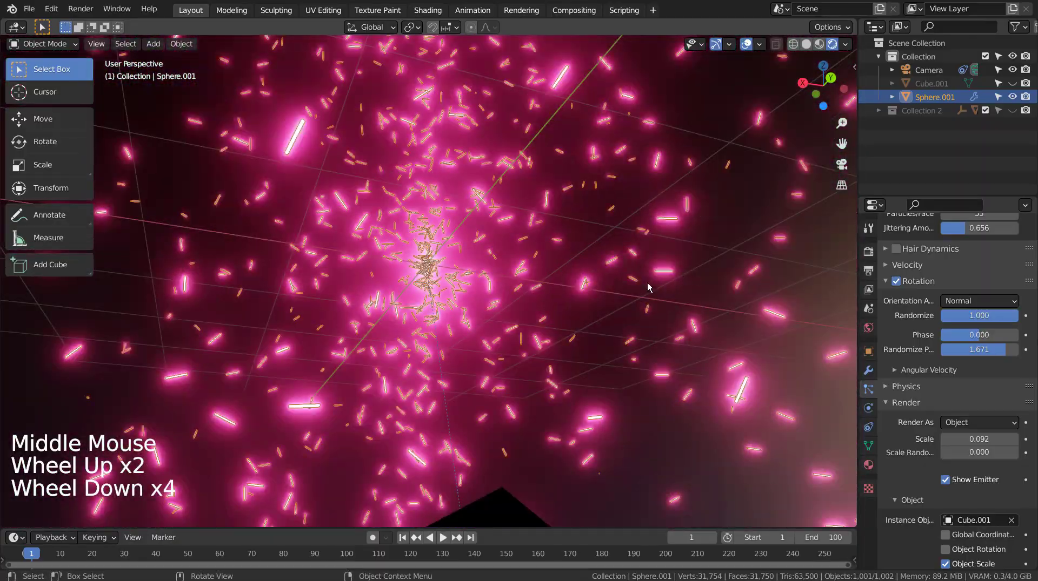
middle_click(646, 284)
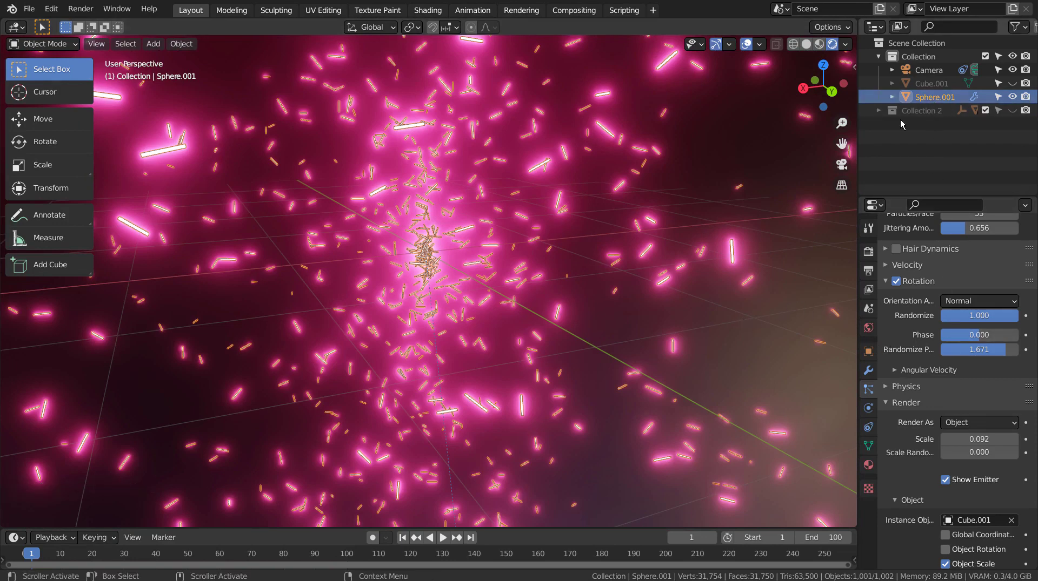
Hide the sidebar, select Sphere.001 and reopen its hair particle emitter settings
left_click(594, 303)
middle_click(591, 303)
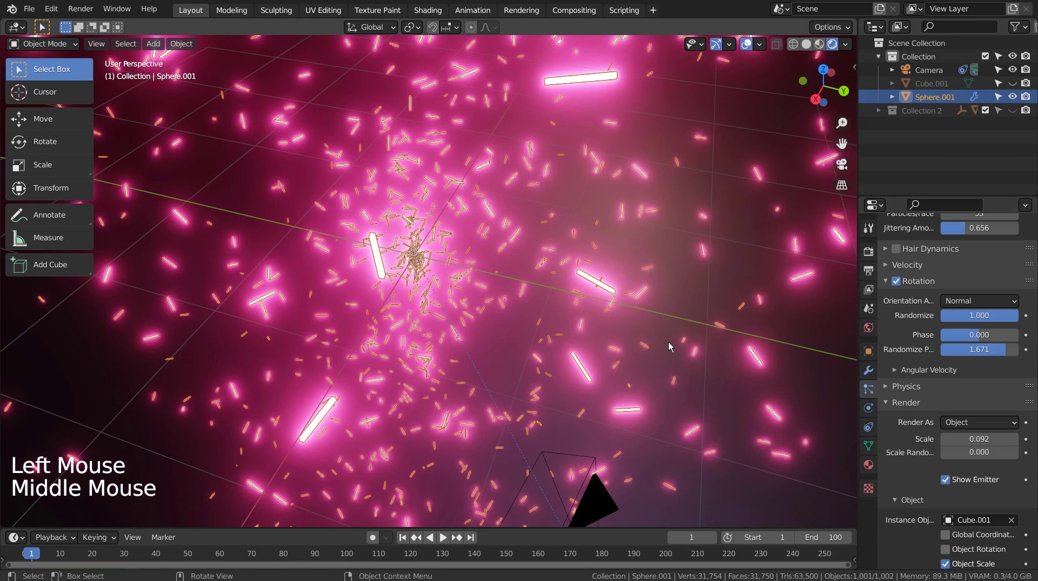
key("shift+a")
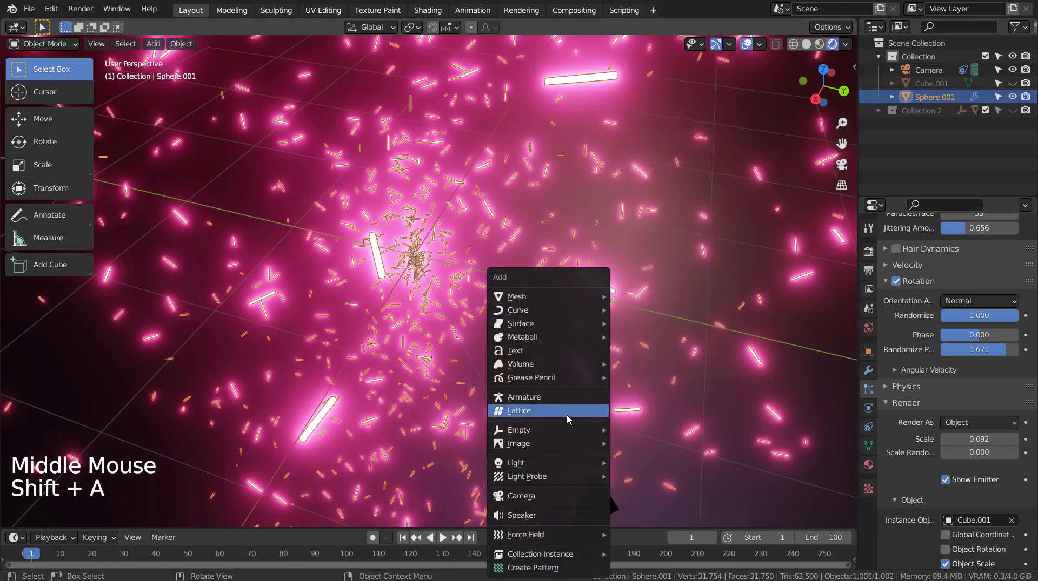
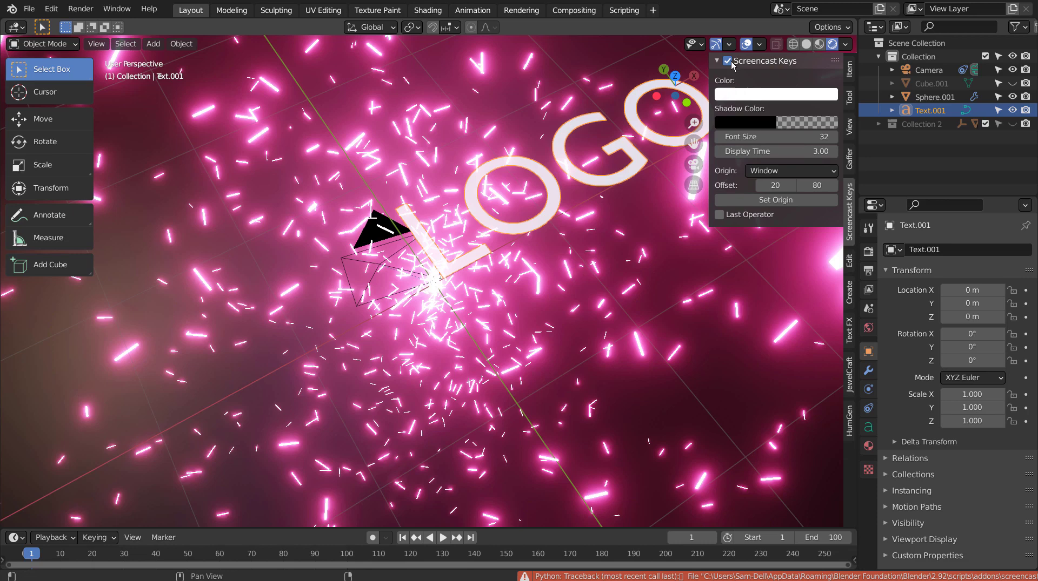
key("n")
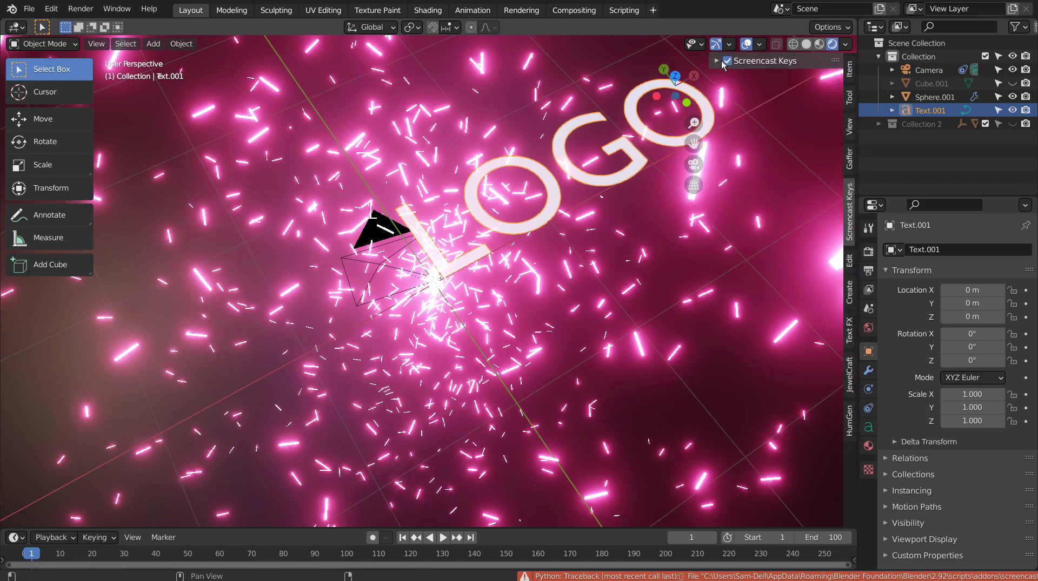
left_click(720, 66)
key("n")
left_click(778, 316)
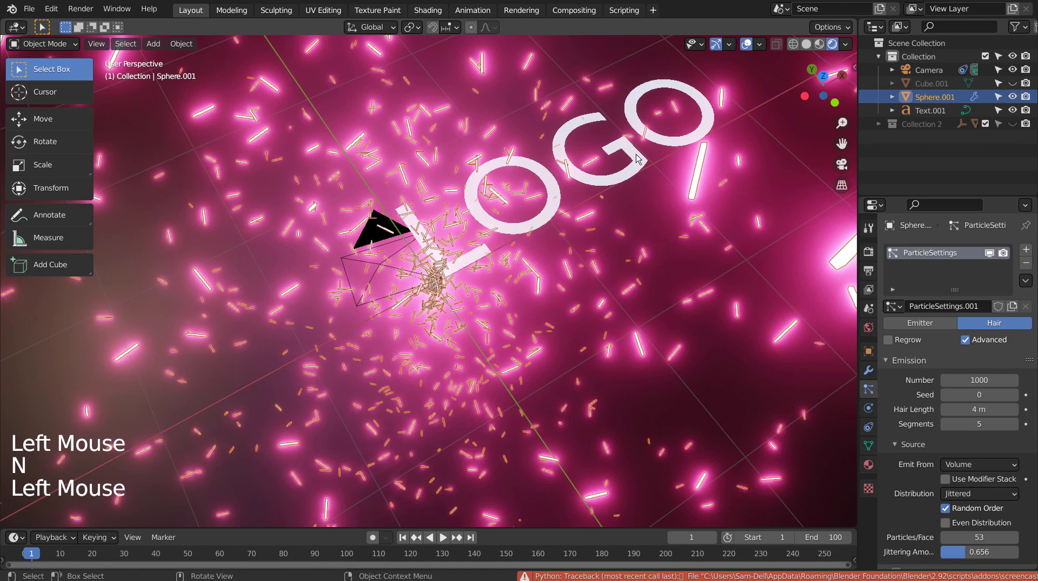
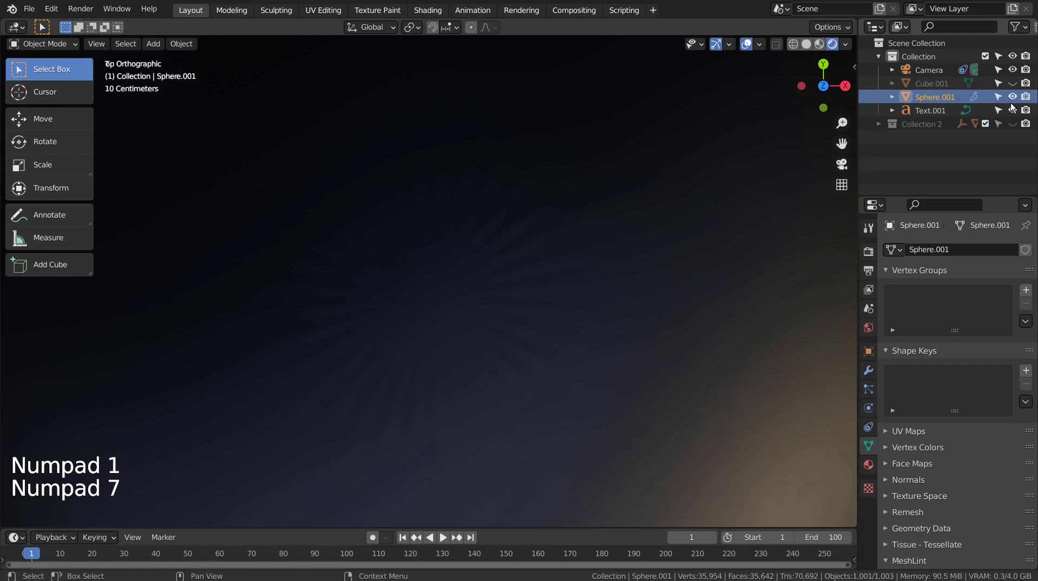
Hide Sphere.001, select Text.001 and bring up its material list in the Shading workspace
left_click(1015, 105)
left_click(635, 294)
key("g")
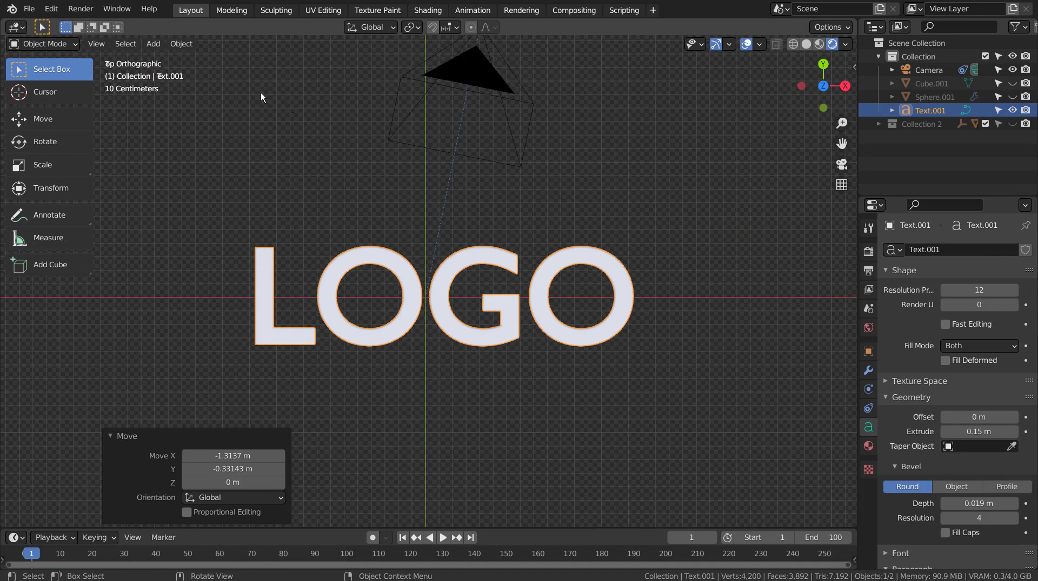
left_click(189, 43)
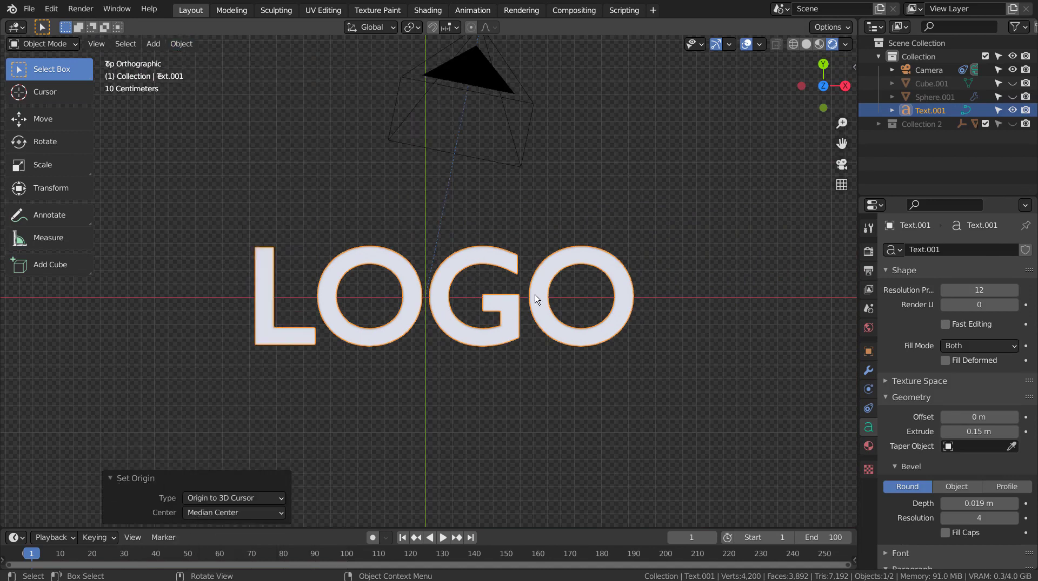
left_click(764, 51)
left_click(570, 213)
middle_click(590, 363)
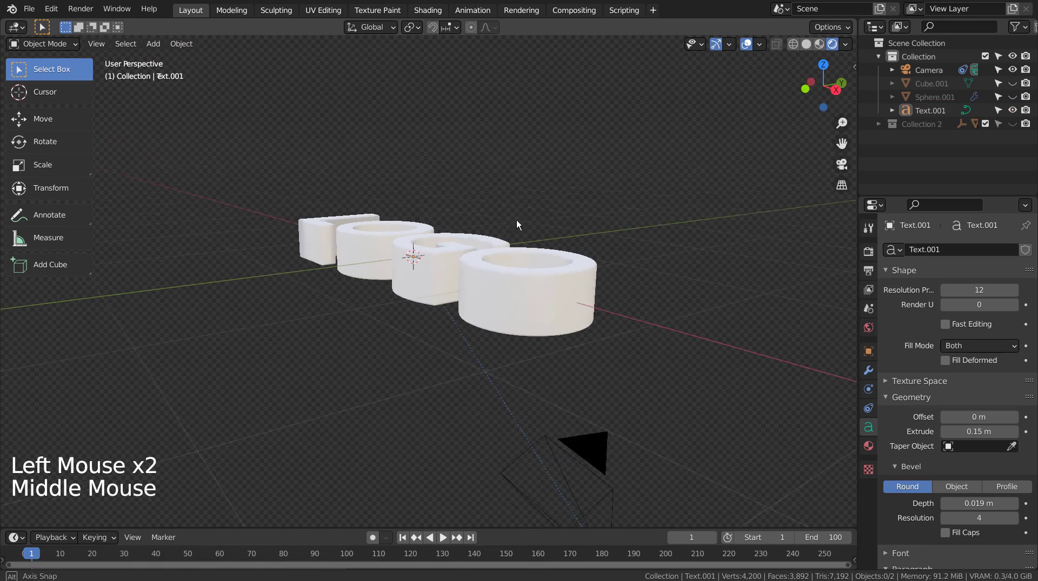
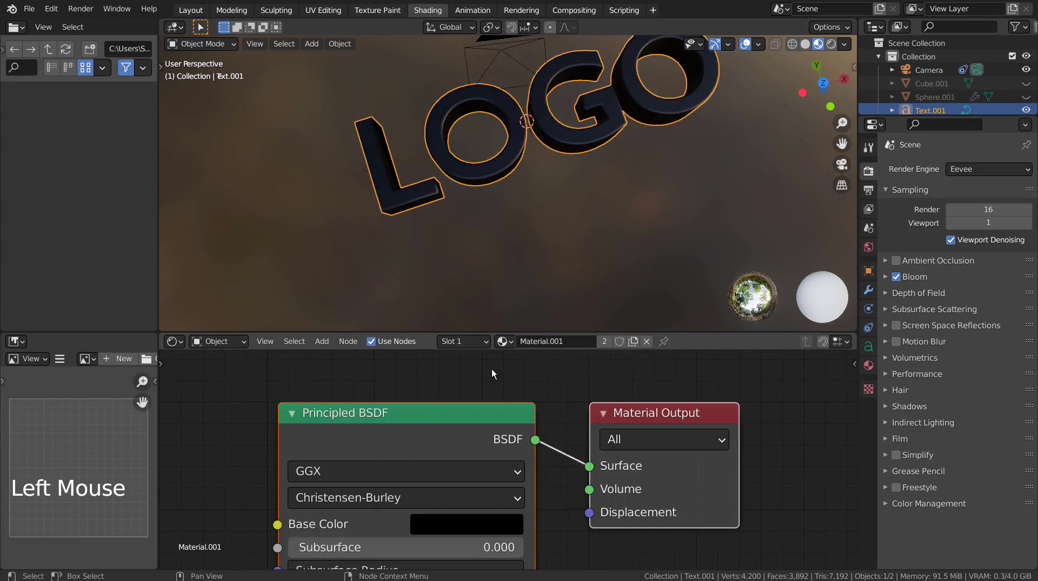
Assign Material.002 to the LOGO text from the material browse list
left_click(503, 347)
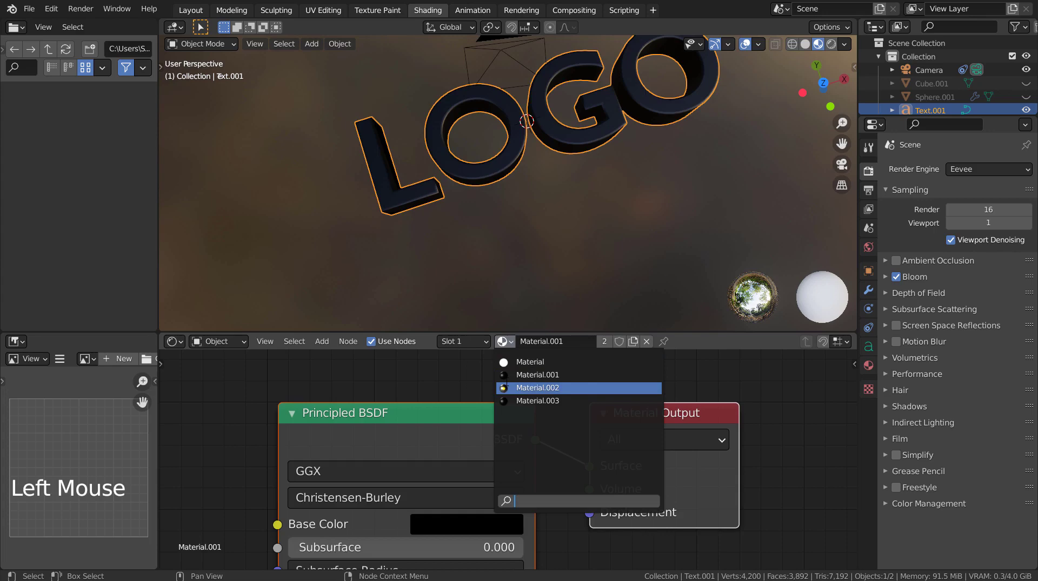
scroll("down", 3)
left_click(503, 392)
scroll("down", 3)
Maximize the Shader Editor and pan across Material.002's node tree to the Gradient Texture node
key("ctrl+space")
scroll("down", 3)
middle_click(587, 401)
scroll("down", 3)
left_click(440, 289)
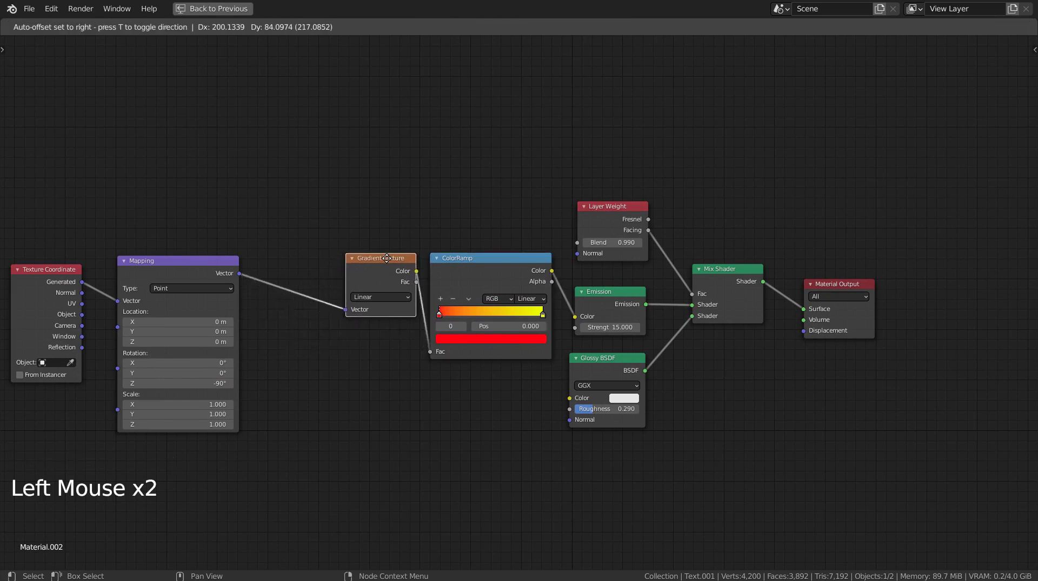
Move the Mapping node toward Gradient Texture and Material Output next to the Mix Shader
left_click(217, 262)
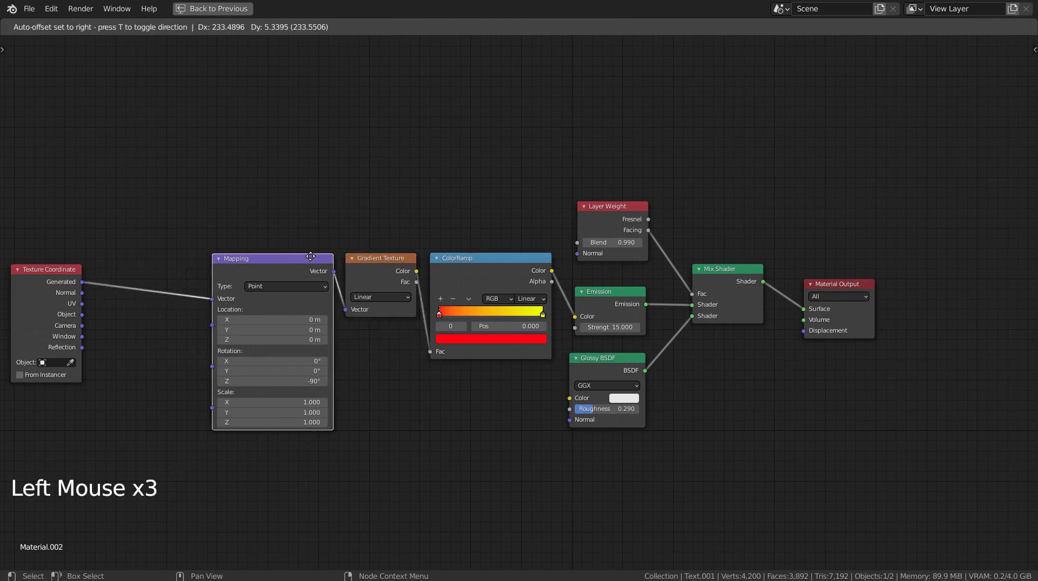
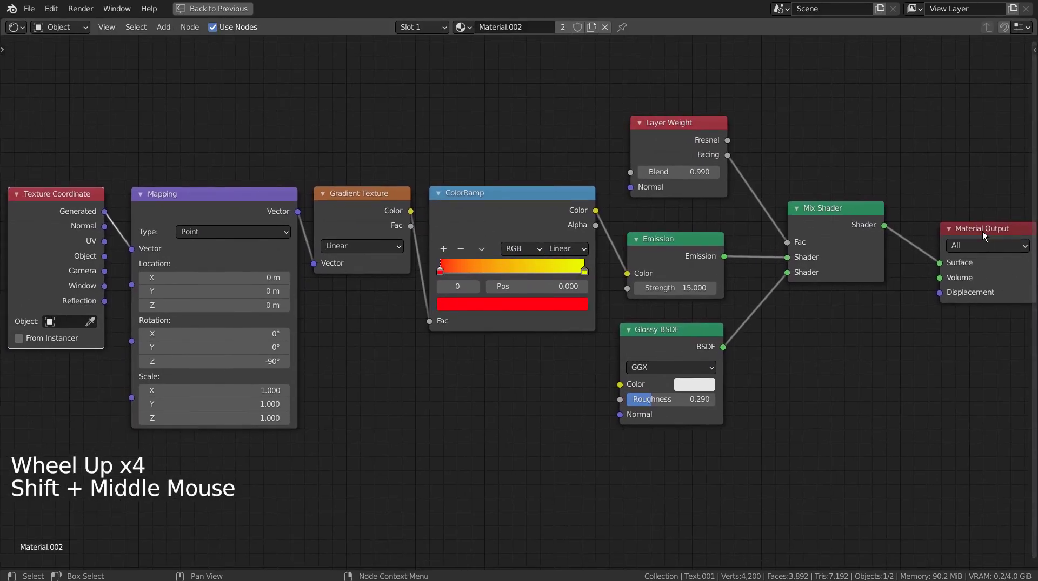
left_click(985, 235)
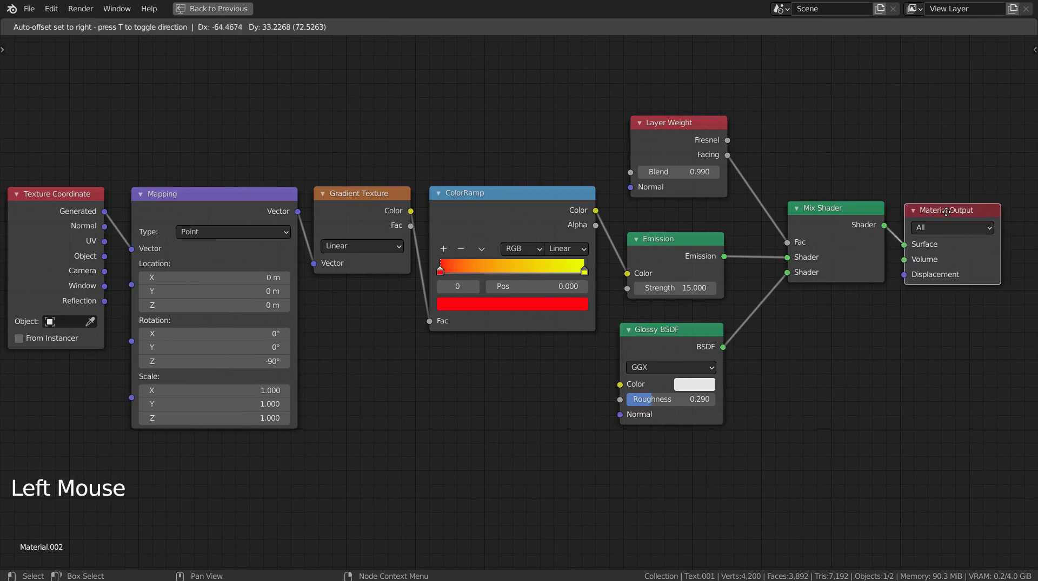
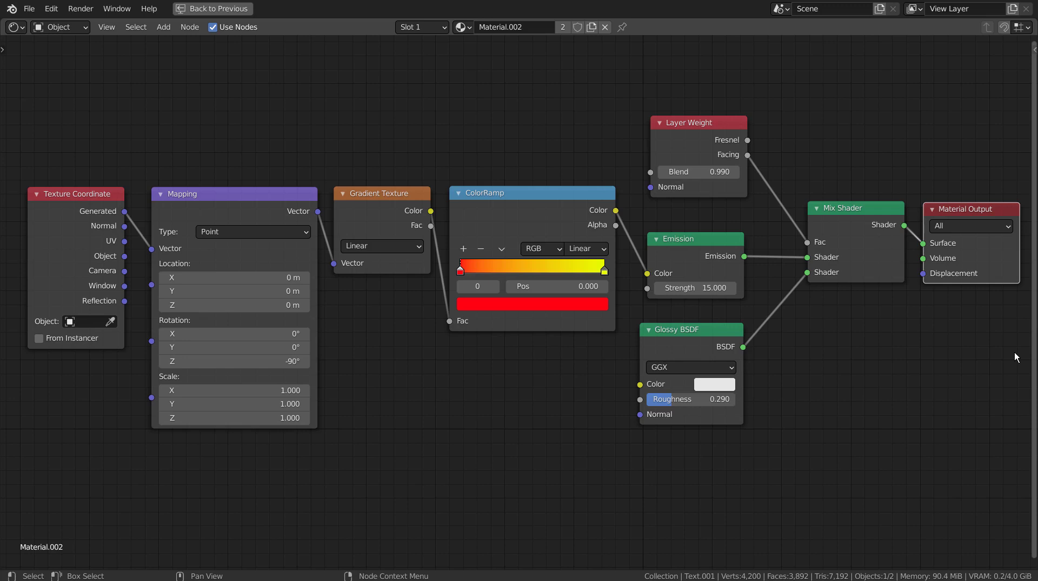
Restore the editor, orbit around the glowing LOGO and switch to the Layout workspace
key("ctrl+space")
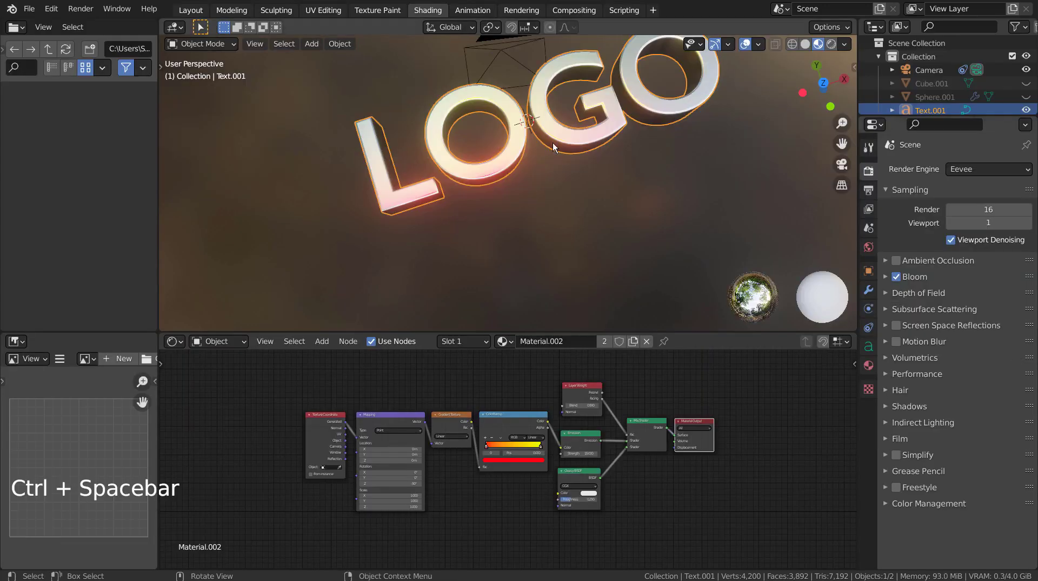
middle_click(519, 206)
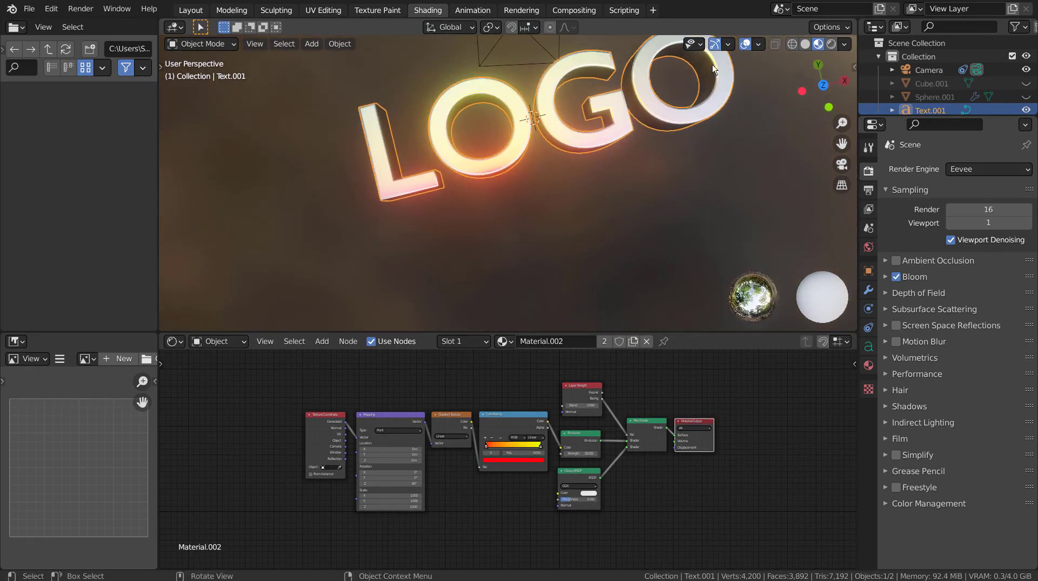
left_click(181, 9)
Deselect the LOGO and make Collection 2 visible and expanded in the Outliner
left_click(704, 264)
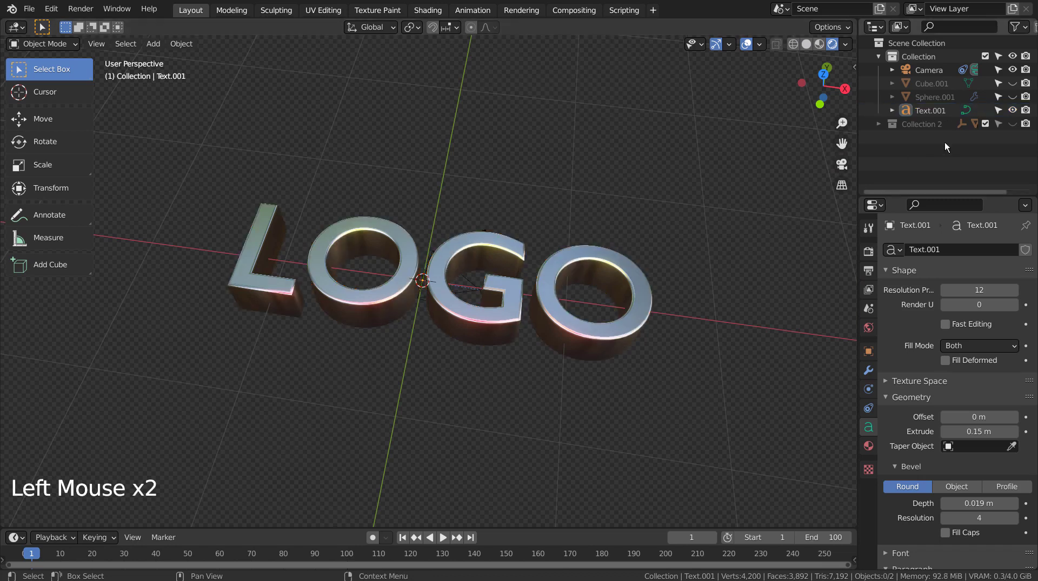
left_click(886, 122)
left_click(1016, 137)
left_click(1016, 138)
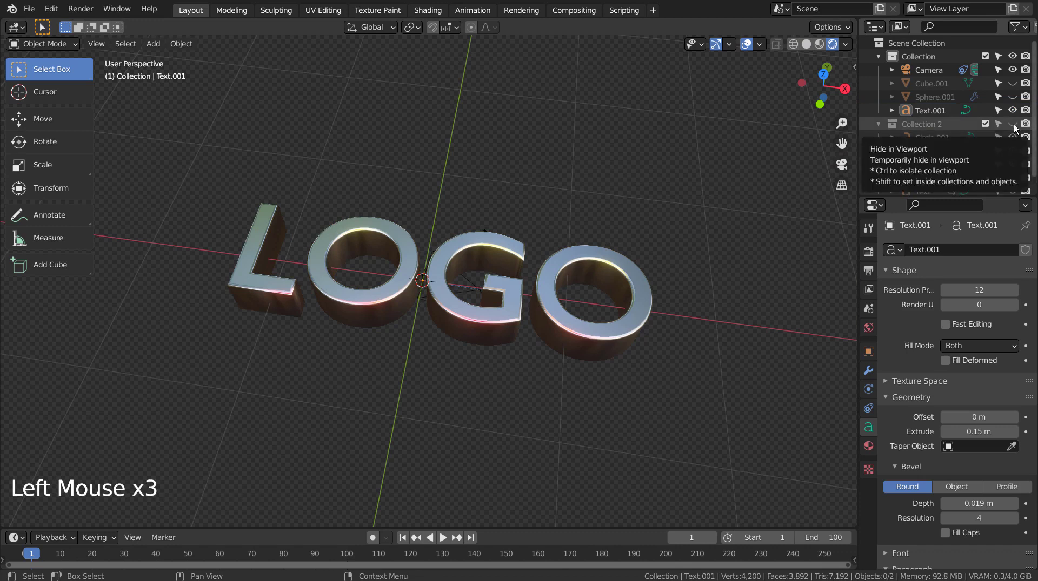
left_click(1014, 126)
scroll("down", 3)
Show Collection 2's objects, select the Circle.001 curve path and view it looping around the LOGO
left_click(1013, 145)
left_click(1019, 173)
left_click(1019, 183)
left_click(925, 130)
scroll("down", 3)
middle_click(614, 352)
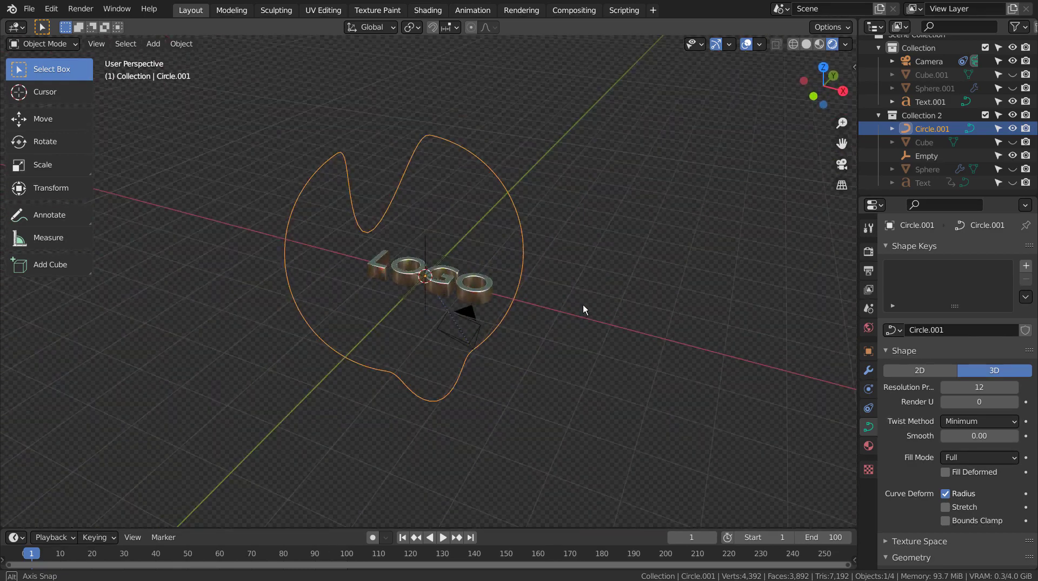
left_click(652, 297)
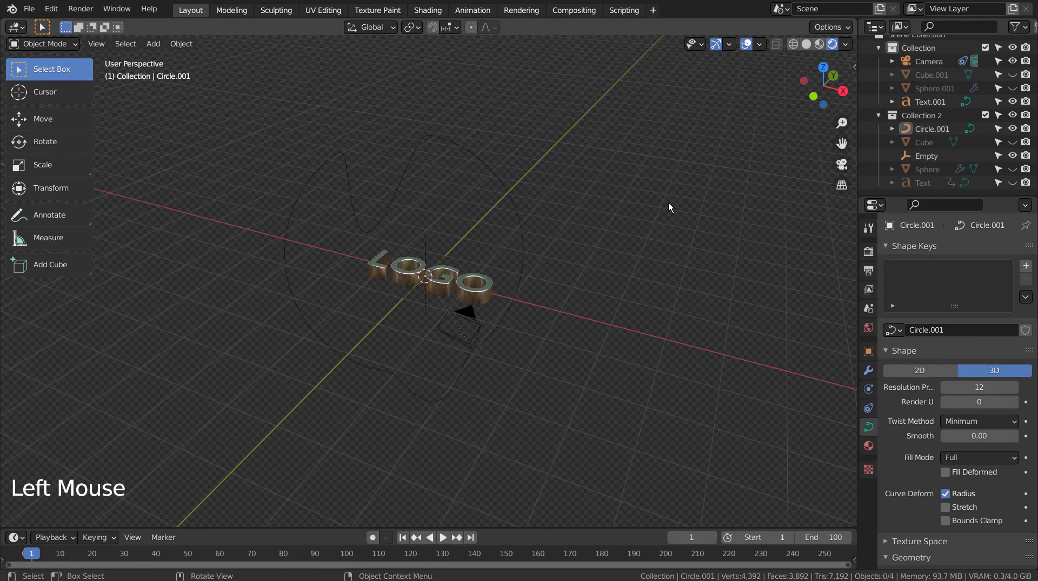
Add a new curve, raise its points in Edit Mode and check it through the camera
key("shift+a")
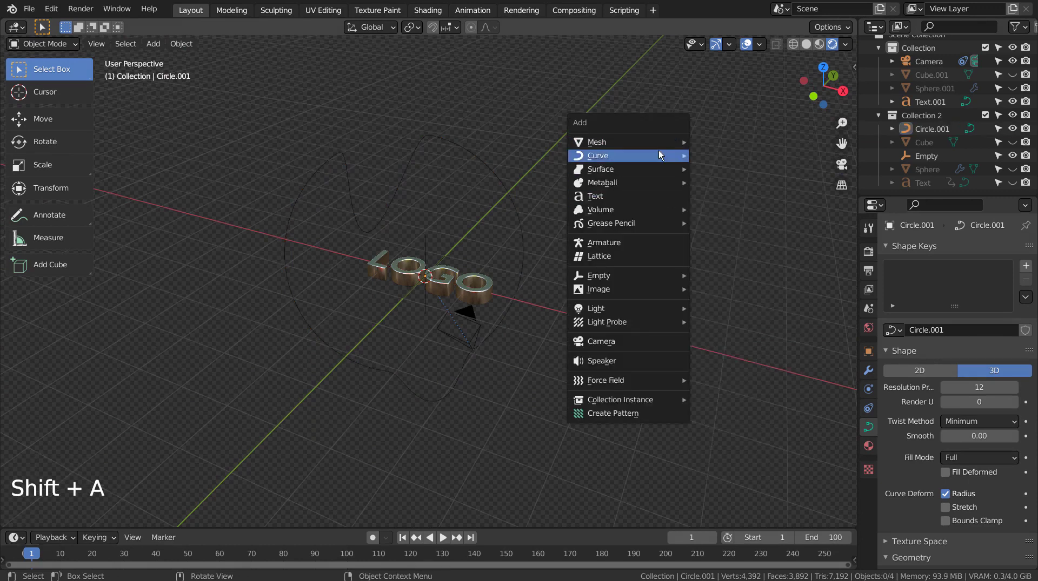
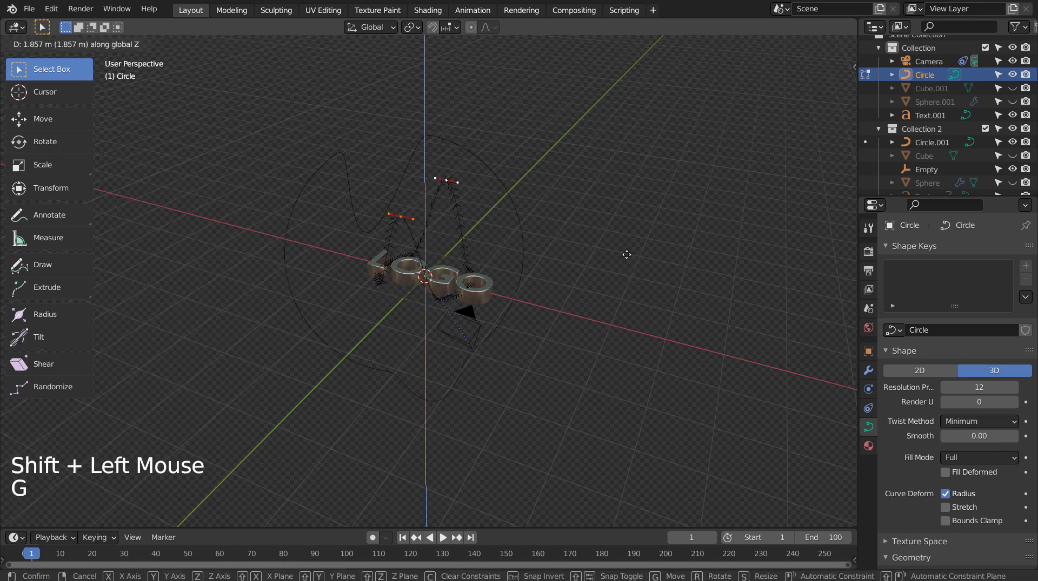
key("Tab")
middle_click(640, 305)
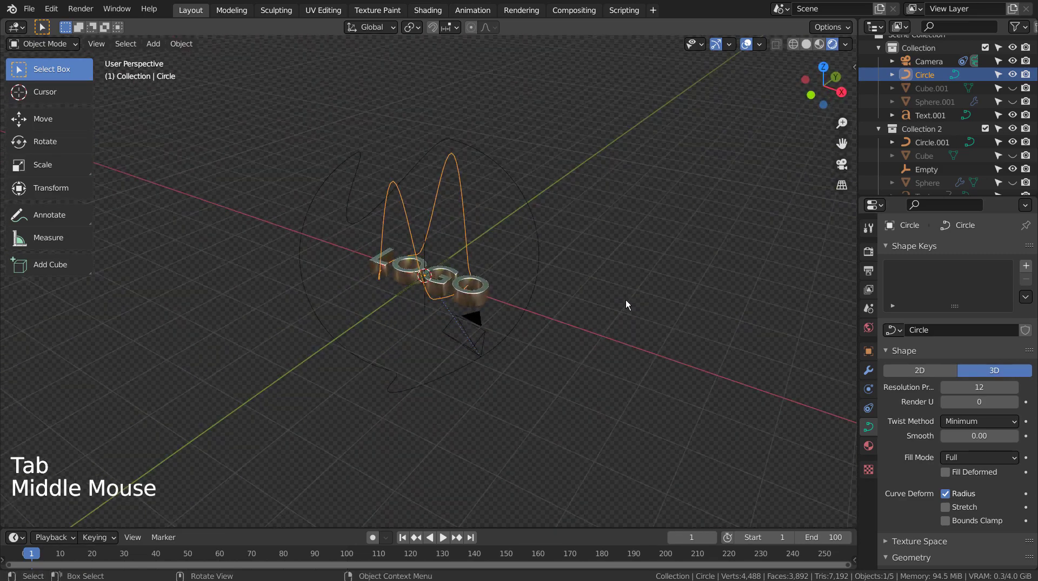
key("KP_0")
key("KP_0")
middle_click(622, 356)
Rotate the new curve around Y, scale it and tumble it freely around the scene
key("r")
key("r")
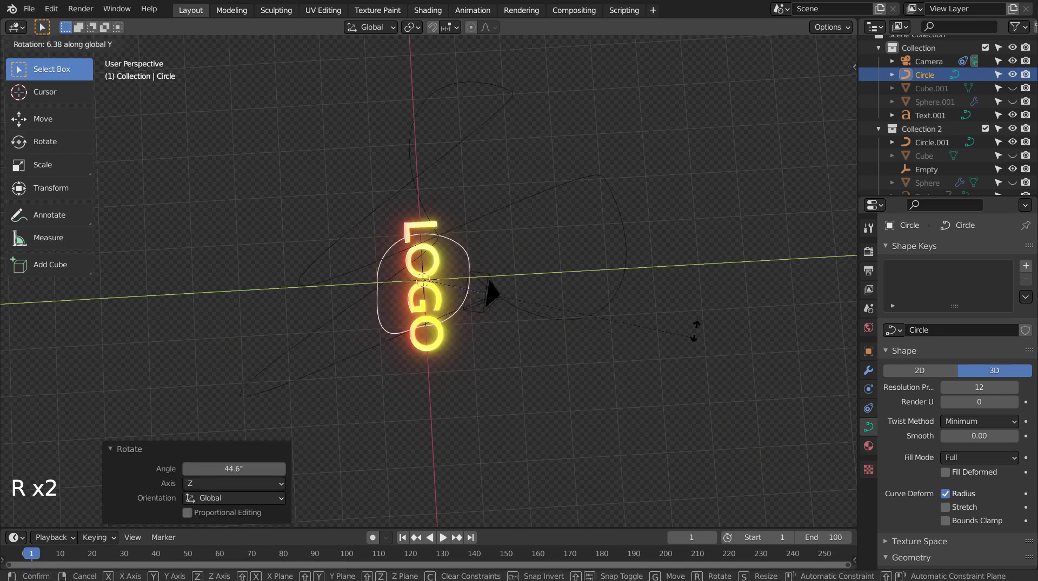
middle_click(576, 374)
key("s")
scroll("down", 3)
scroll("down", 3)
key("g")
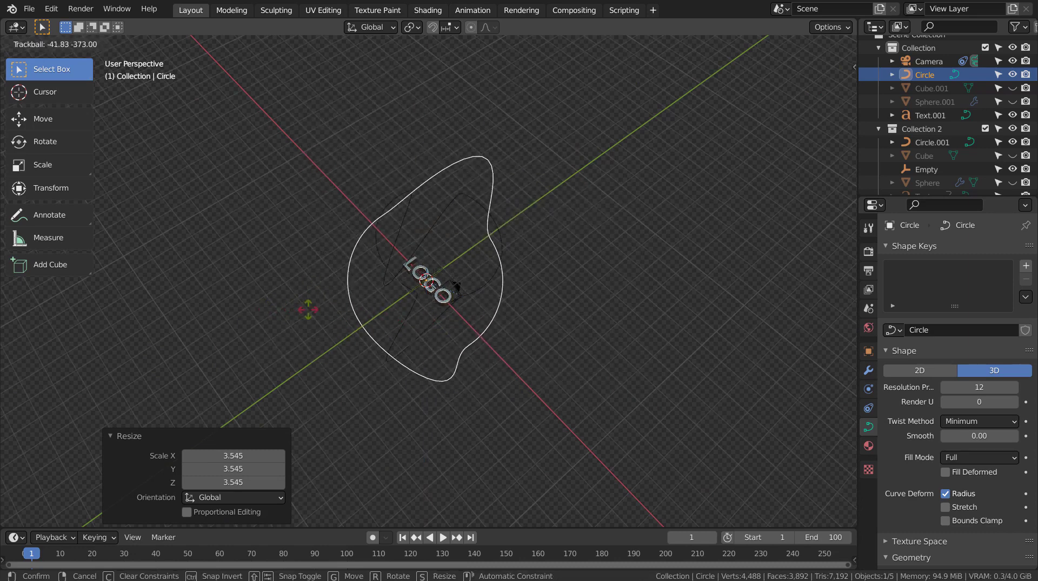
middle_click(545, 287)
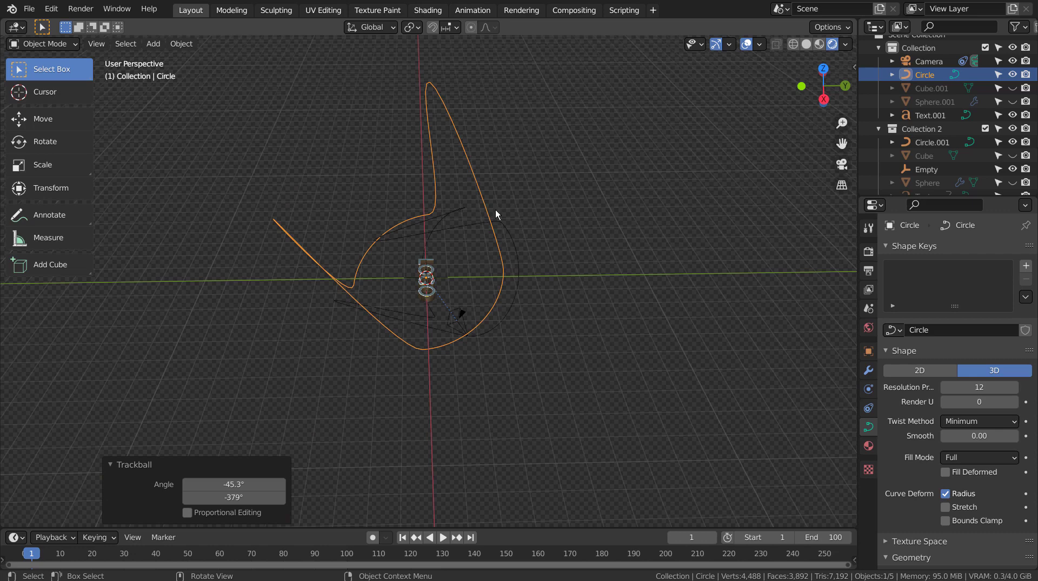
middle_click(409, 263)
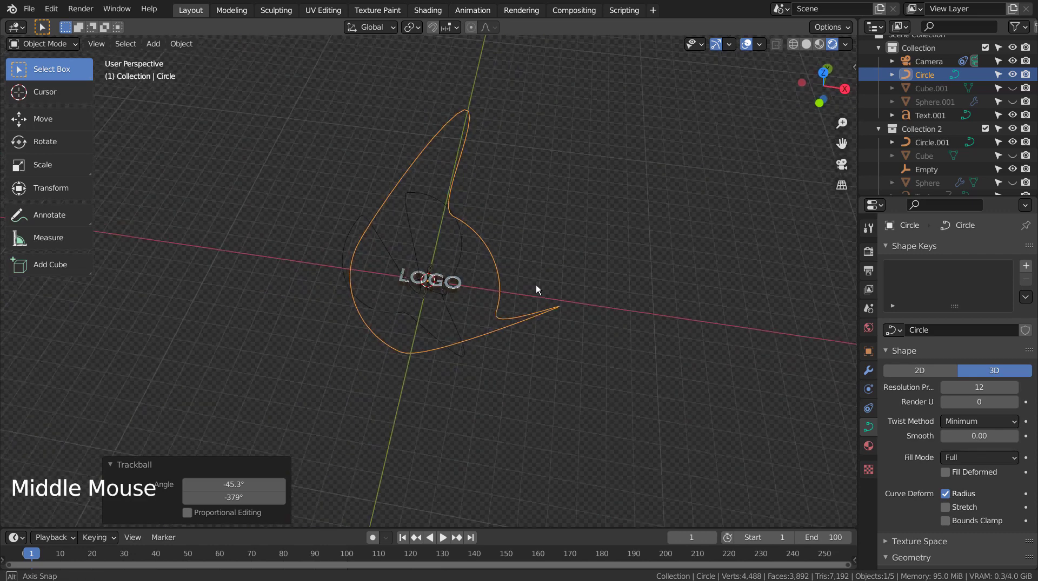
Delete the unused Circle curve from the first collection
left_click(475, 123)
key("x")
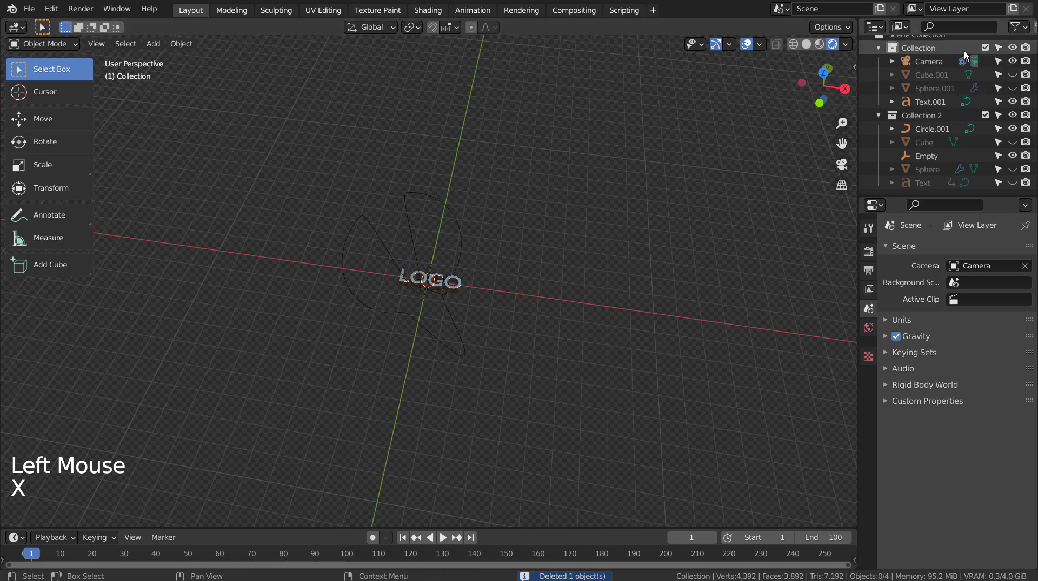
left_click(928, 62)
left_click(867, 393)
scroll("down", 3)
scroll("down", 3)
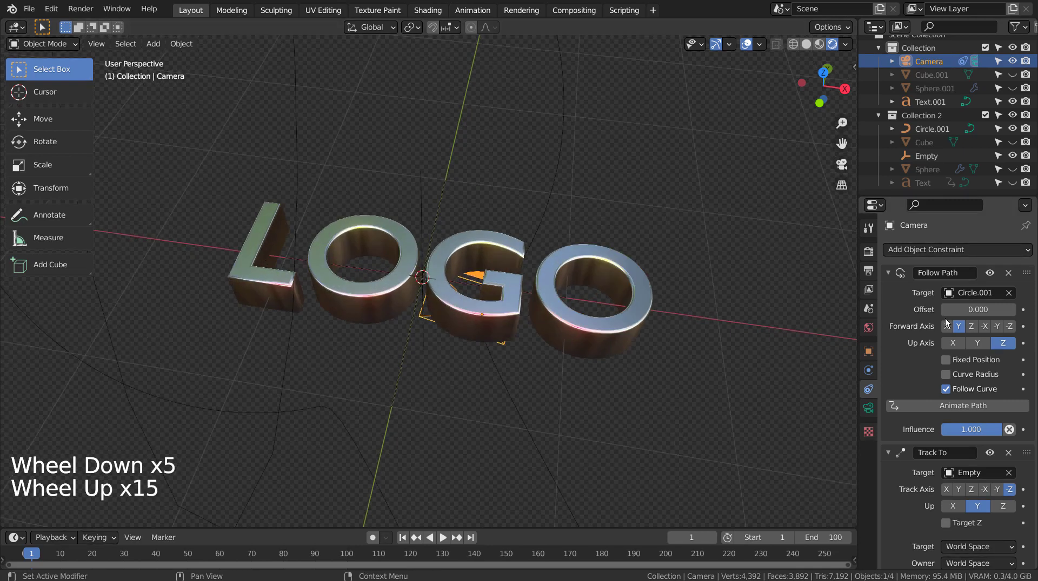
scroll("up", 3)
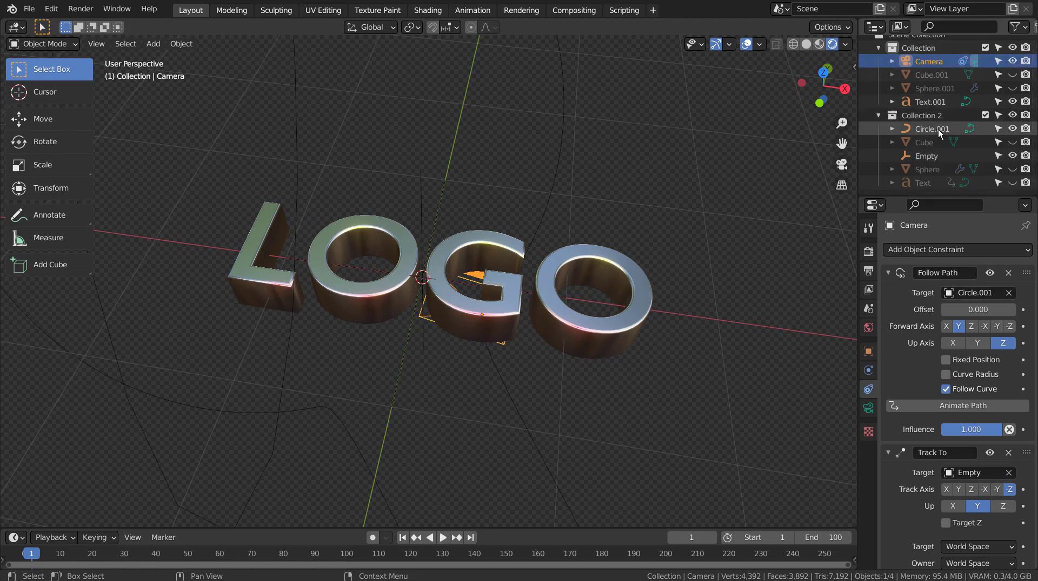
left_click(939, 132)
scroll("down", 3)
middle_click(591, 357)
scroll("down", 3)
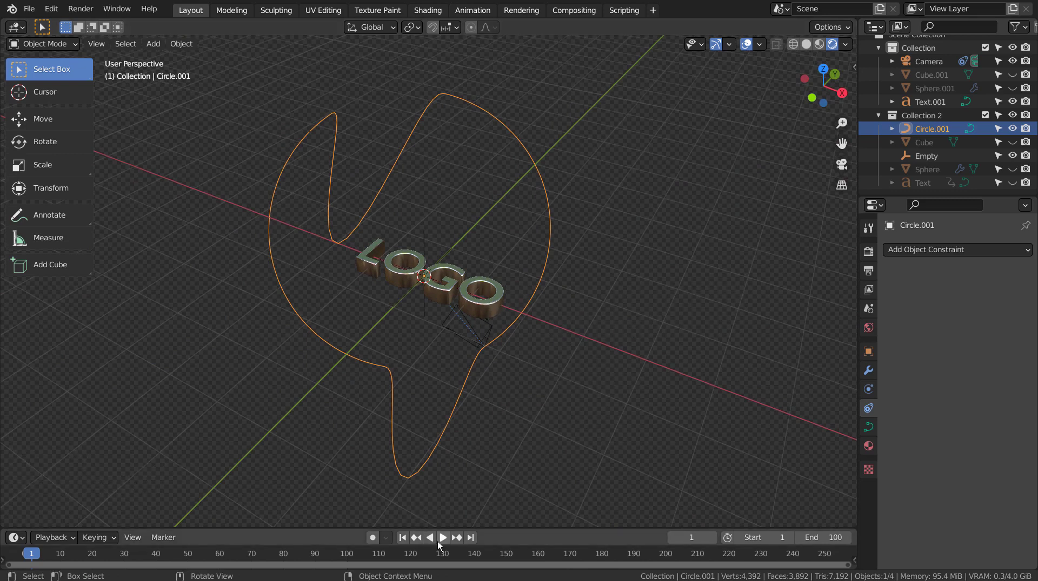
left_click(410, 544)
left_click(919, 65)
left_click(444, 543)
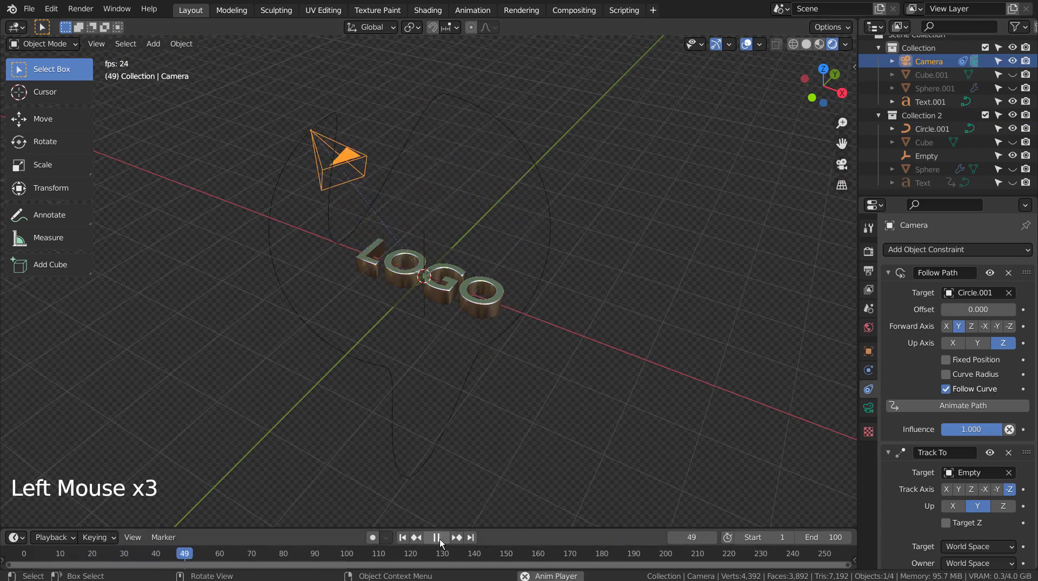
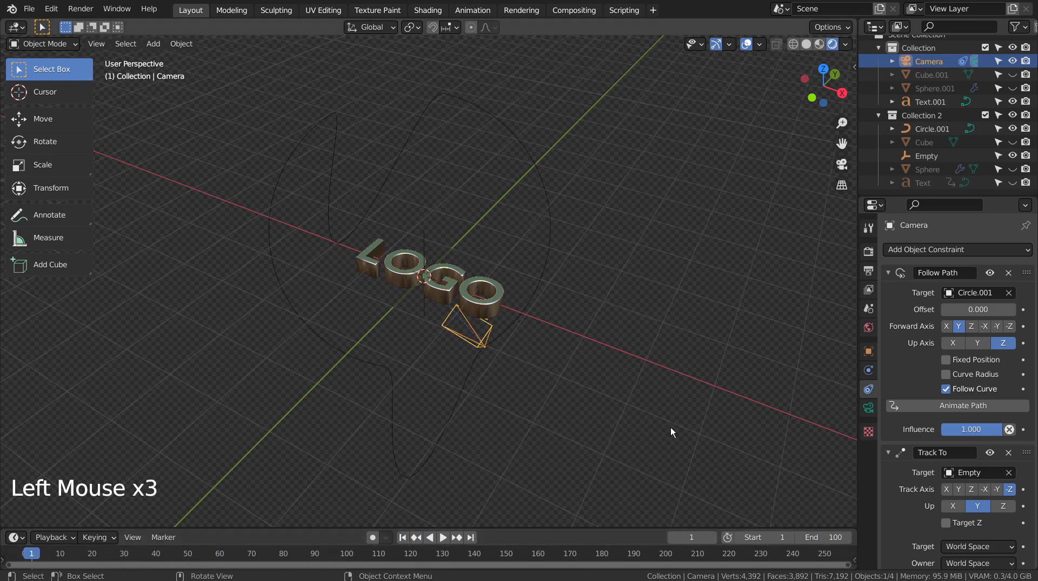
left_click(470, 284)
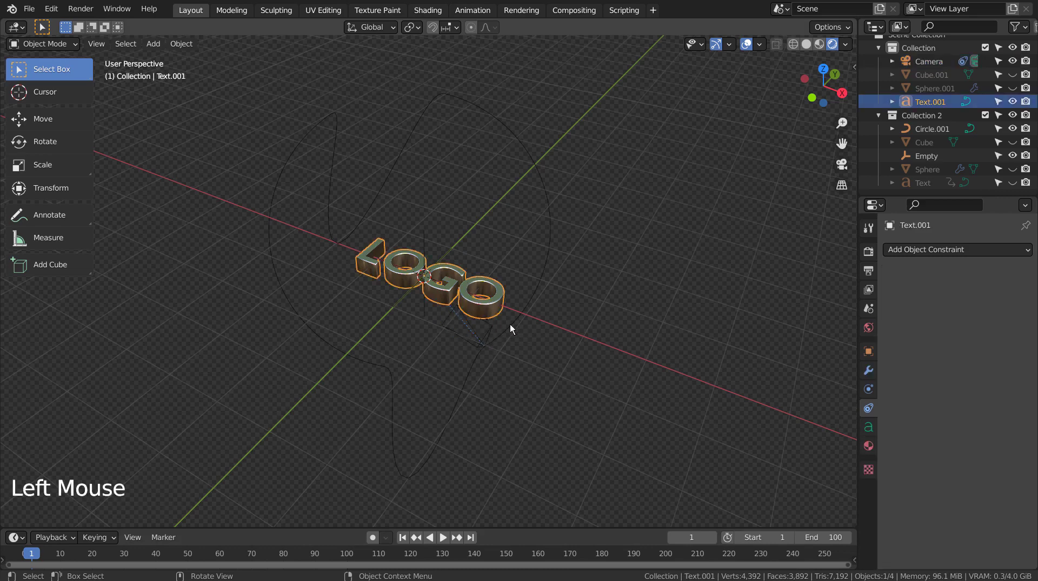
middle_click(526, 324)
left_click(475, 367)
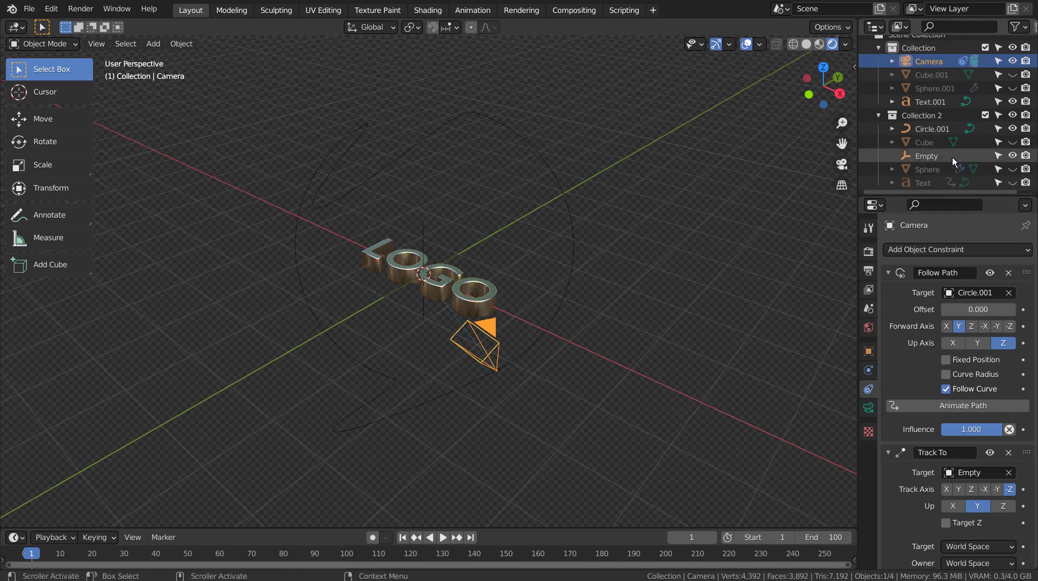
left_click(946, 160)
scroll("up", 3)
middle_click(433, 287)
scroll("up", 3)
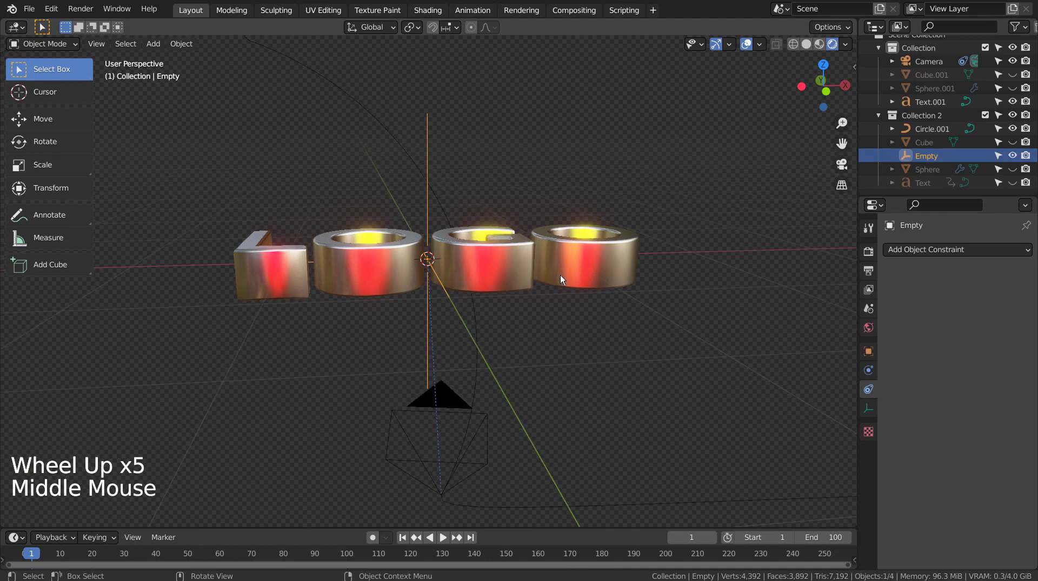
scroll("up", 3)
middle_click(607, 321)
middle_click(499, 379)
middle_click(490, 402)
middle_click(461, 413)
middle_click(453, 404)
middle_click(462, 407)
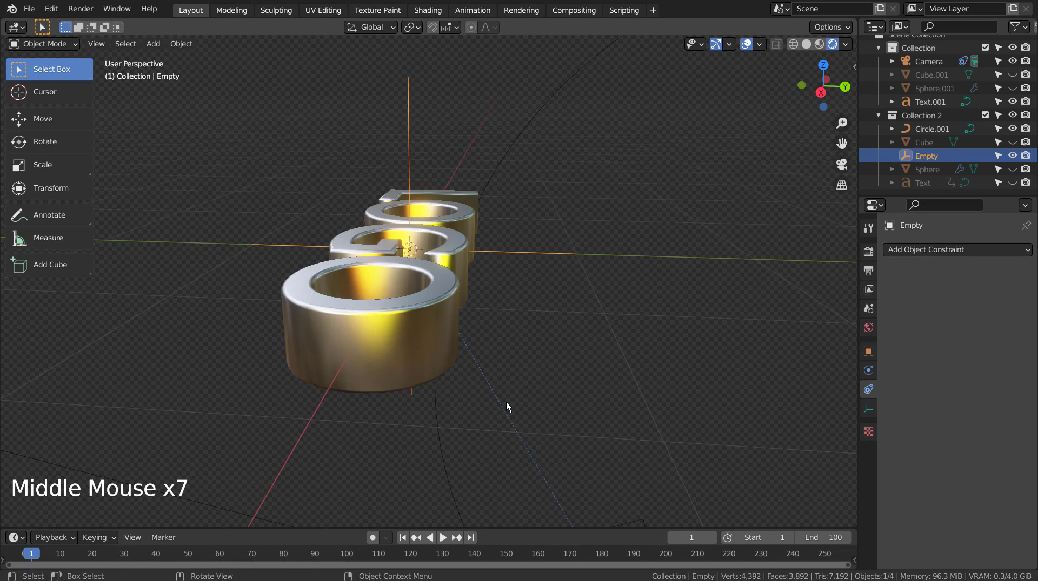
scroll("down", 3)
left_click(558, 508)
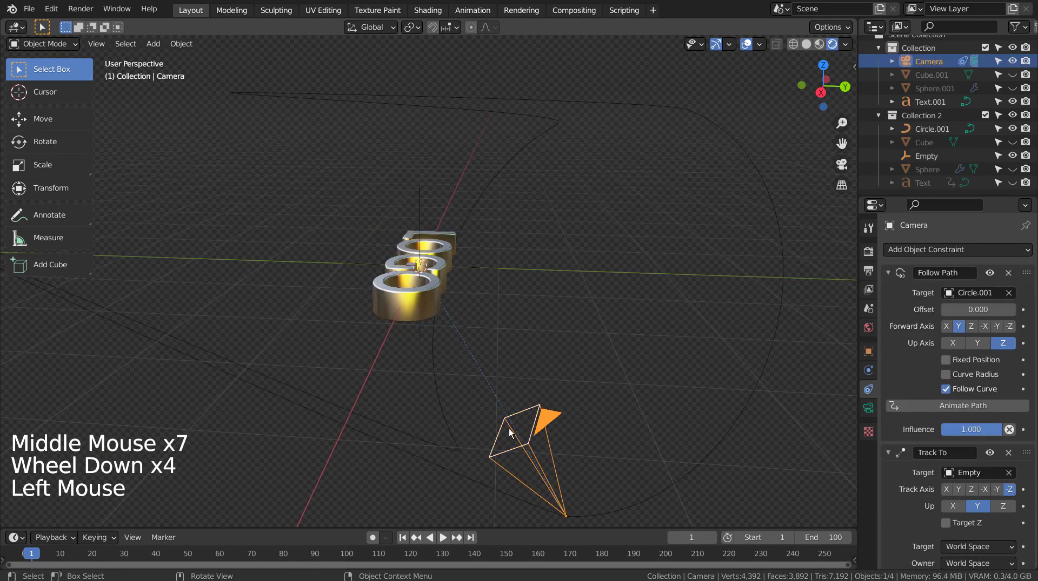
left_click(421, 303)
middle_click(341, 388)
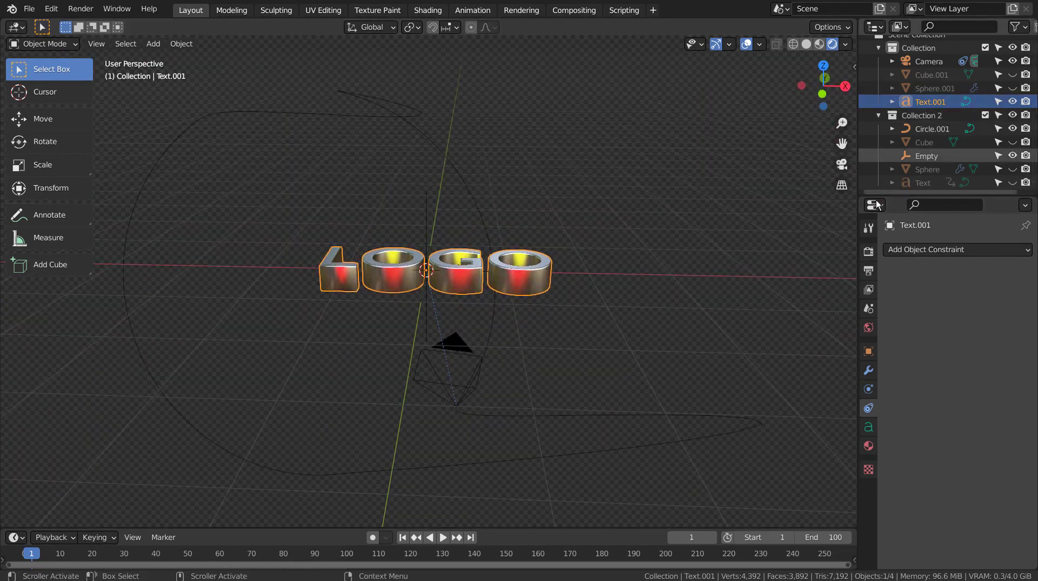
Play and stop the timeline, then hide the LOGO text Text.001
left_click(413, 540)
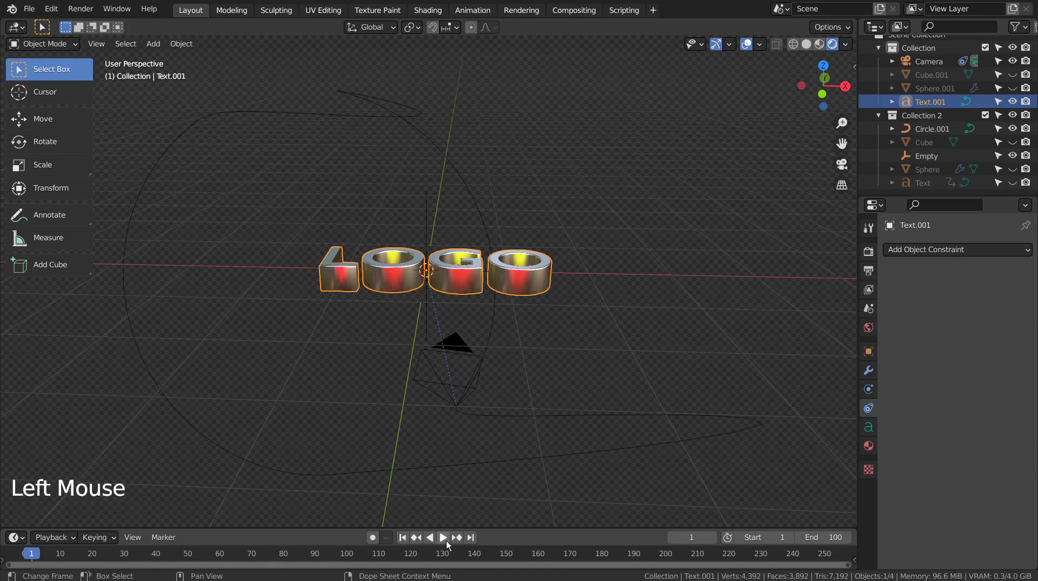
left_click(450, 545)
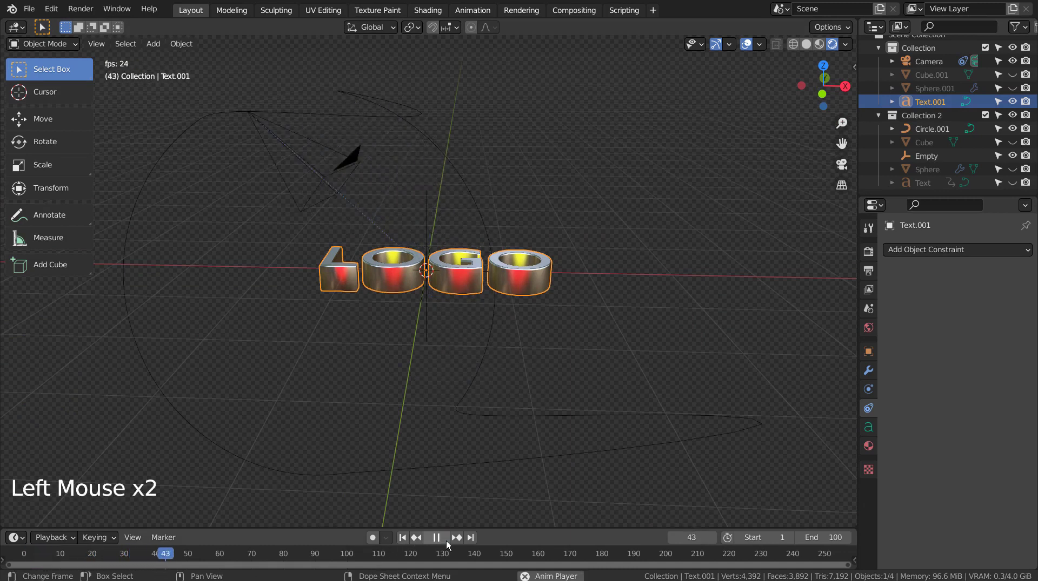
left_click(449, 545)
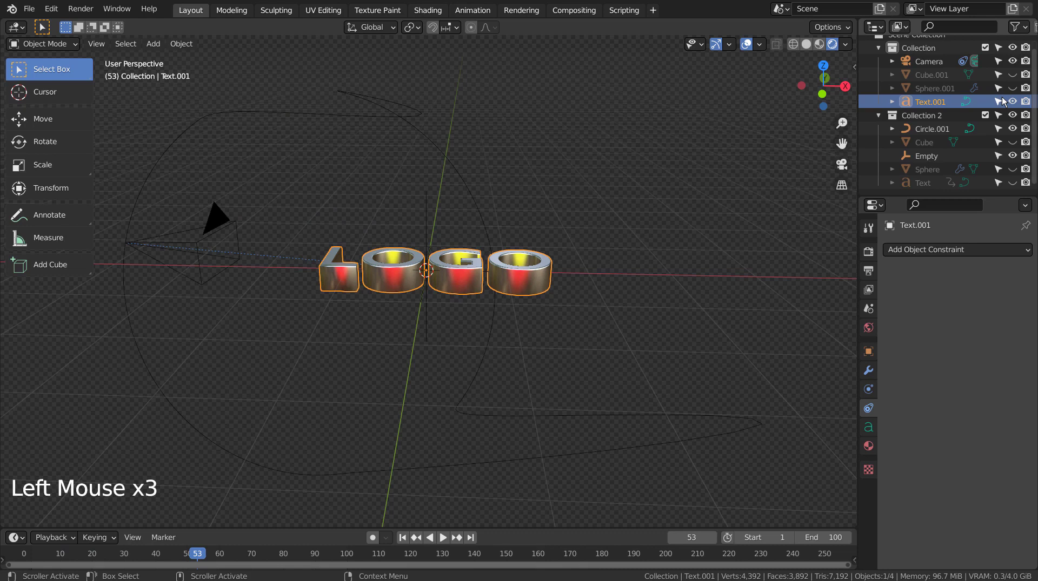
left_click(1010, 102)
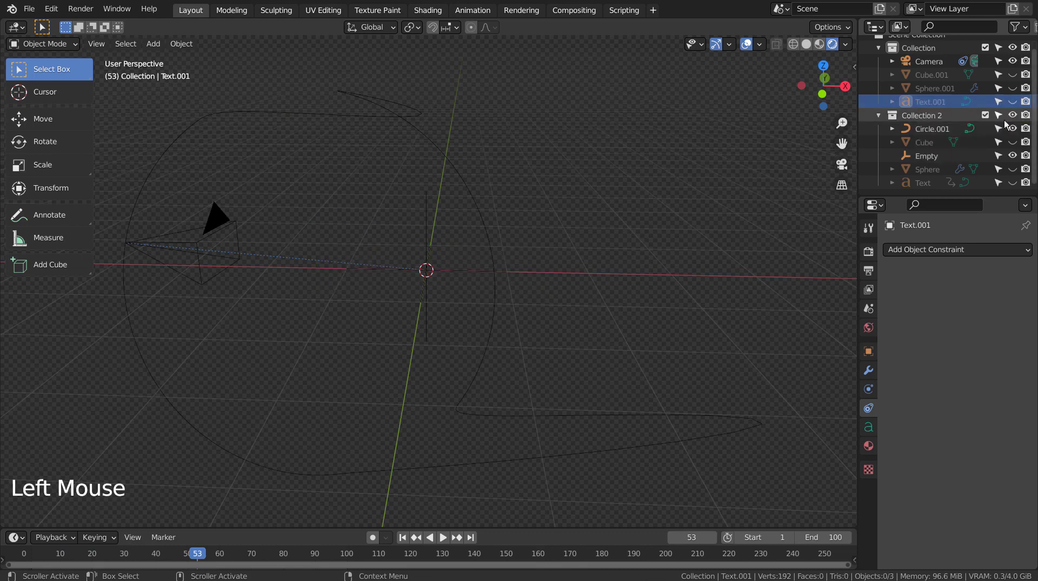
Show the 0907 Text object from Collection 2 and orbit to look at it
left_click(1015, 146)
left_click(1015, 145)
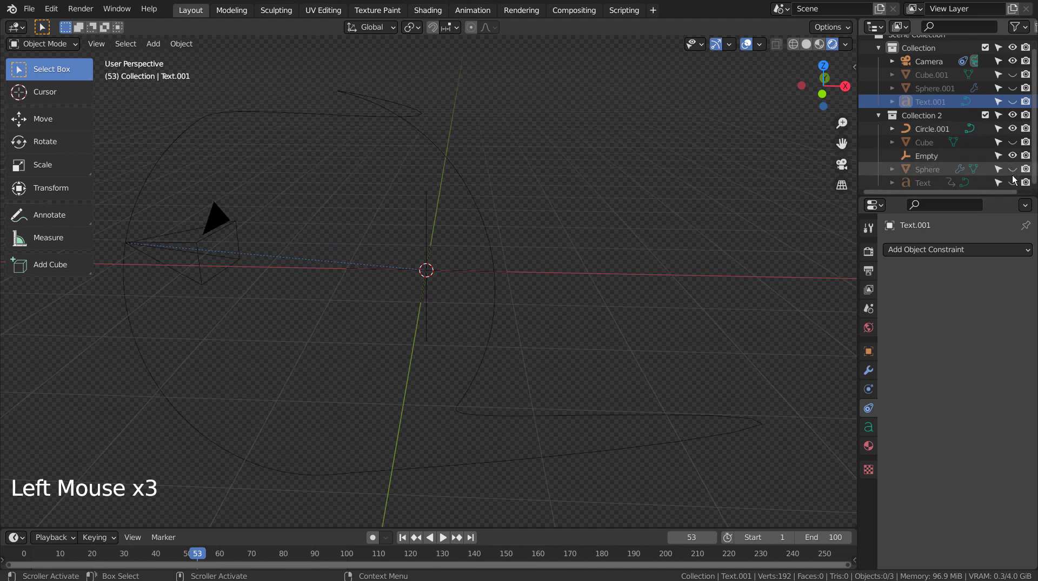
left_click(1016, 182)
scroll("up", 3)
middle_click(489, 324)
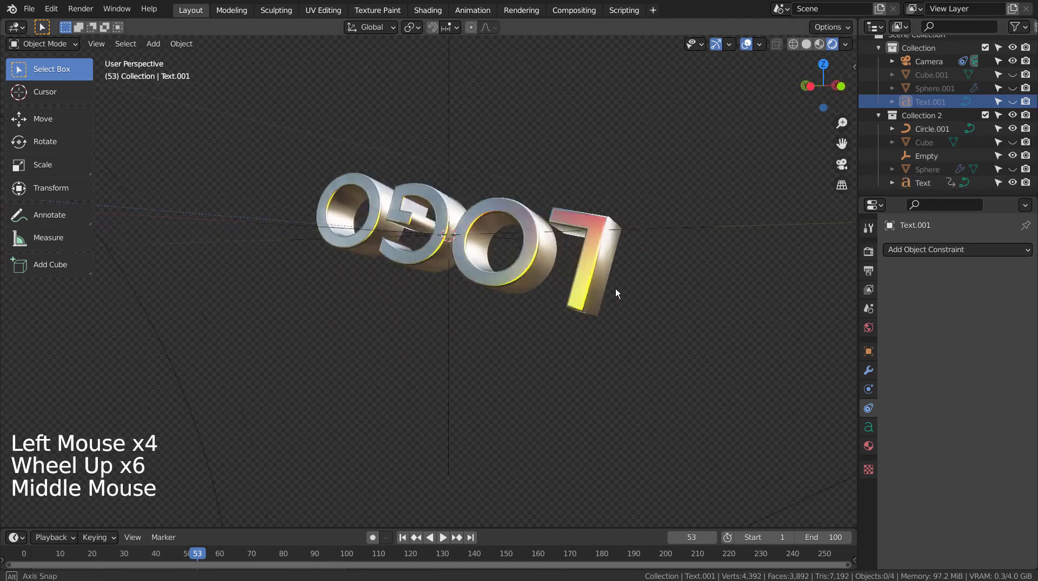
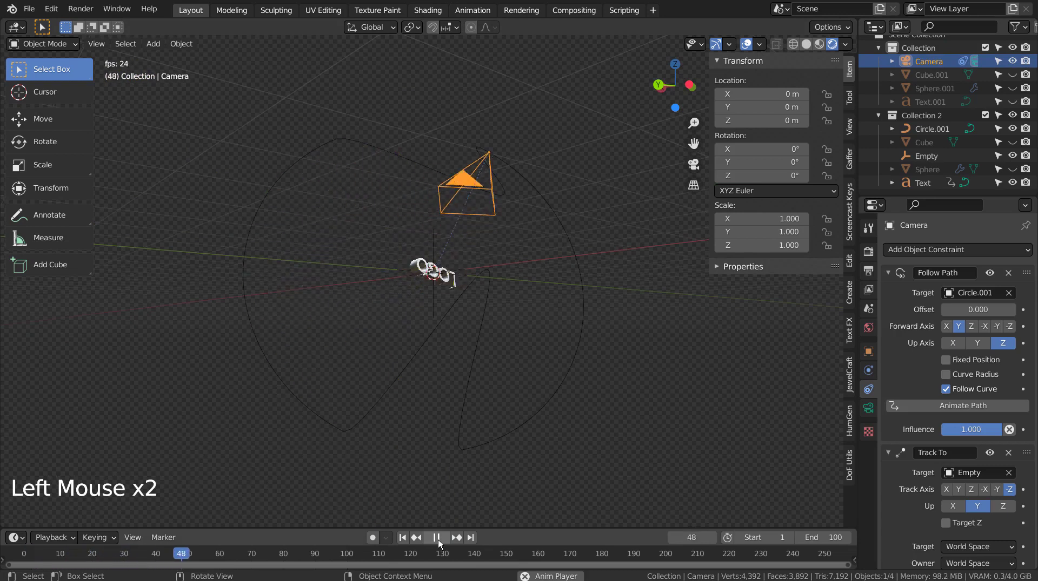
Orbit around the camera path, then view the scene through the animated camera (Numpad 0)
middle_click(466, 419)
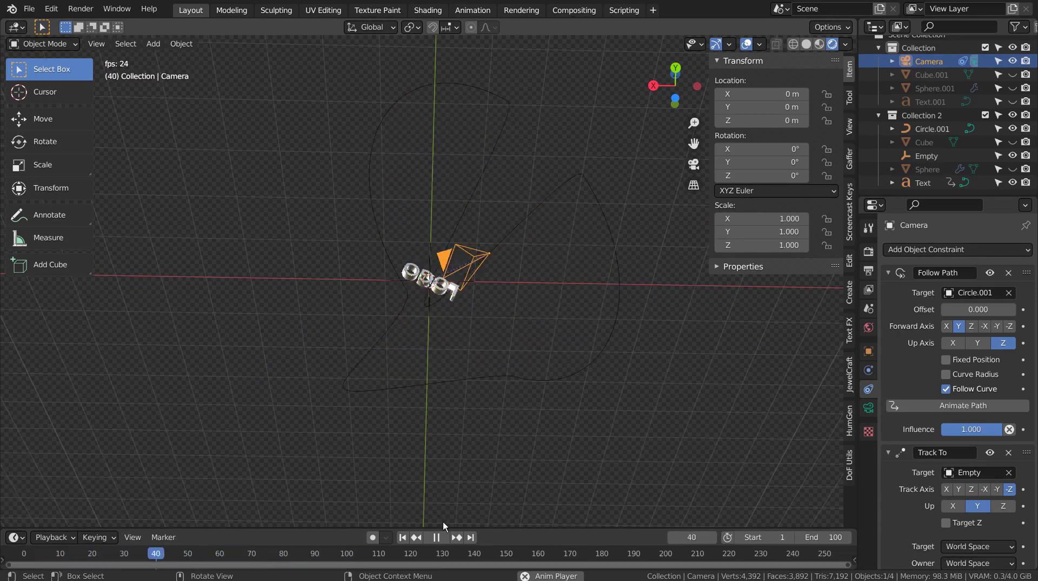
key("KP_0")
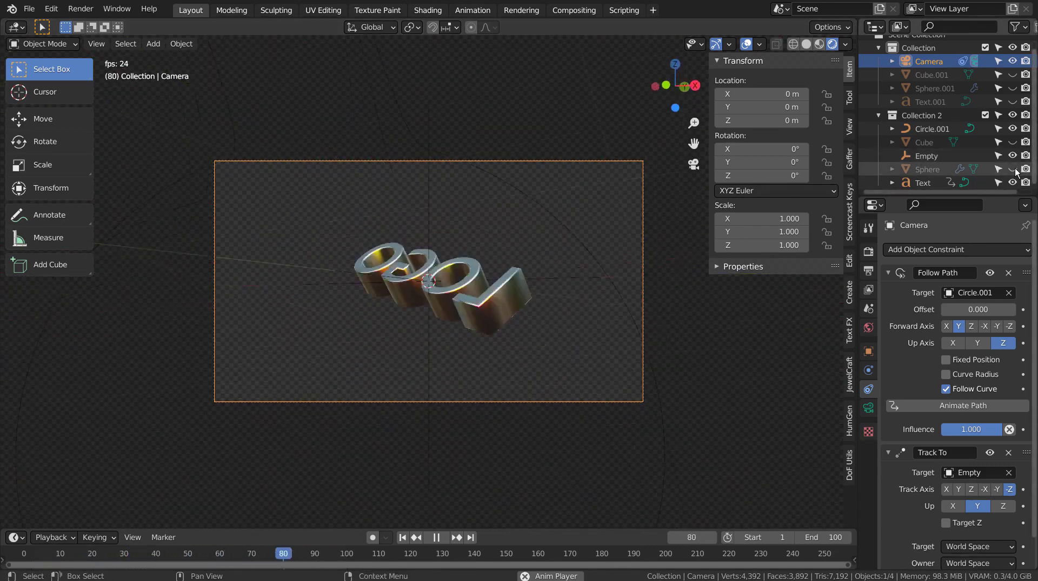
Show the Sphere's neon-stick particle field and maximize the 3D view with the sidebar hidden
left_click(1016, 171)
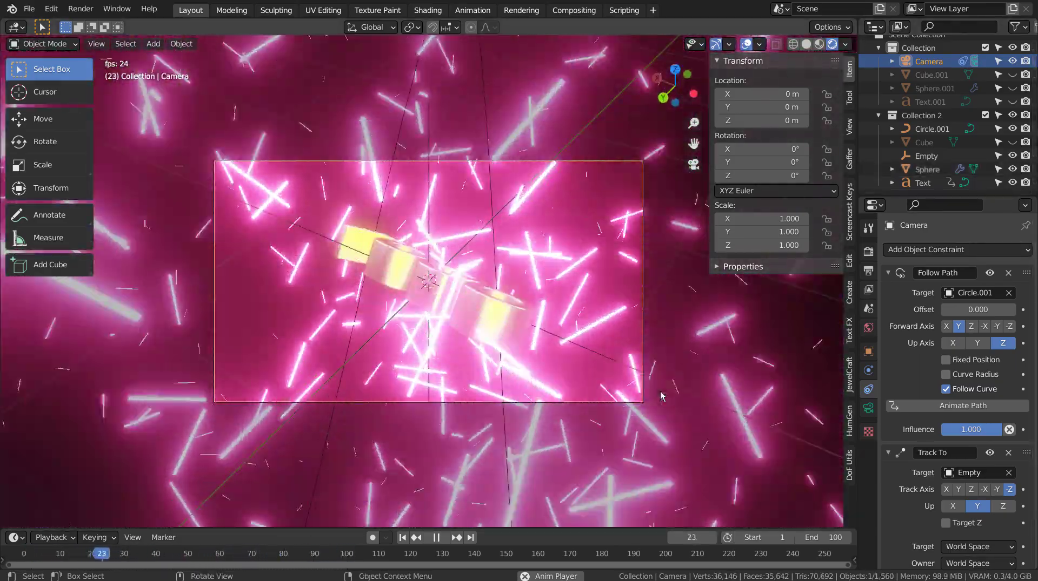
key("ctrl+space")
key("n")
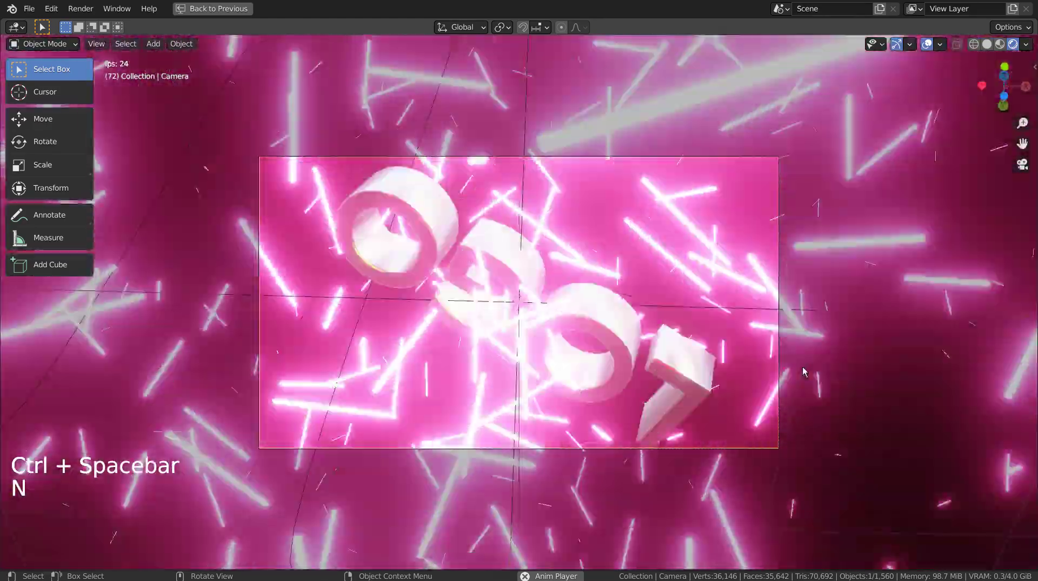